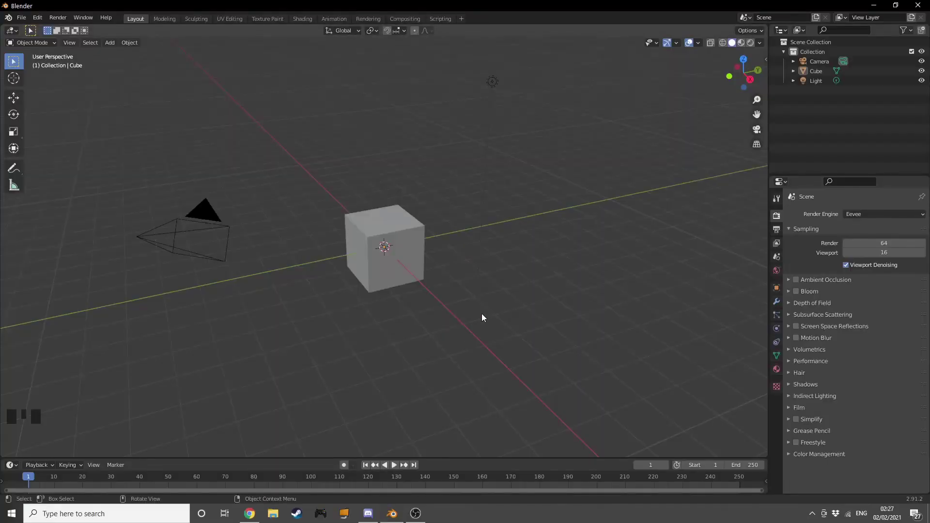
# Step: Delete the default cube, camera and light, then bring up the Add menu for a new mesh
pyautogui.press('a')
pyautogui.press('x')
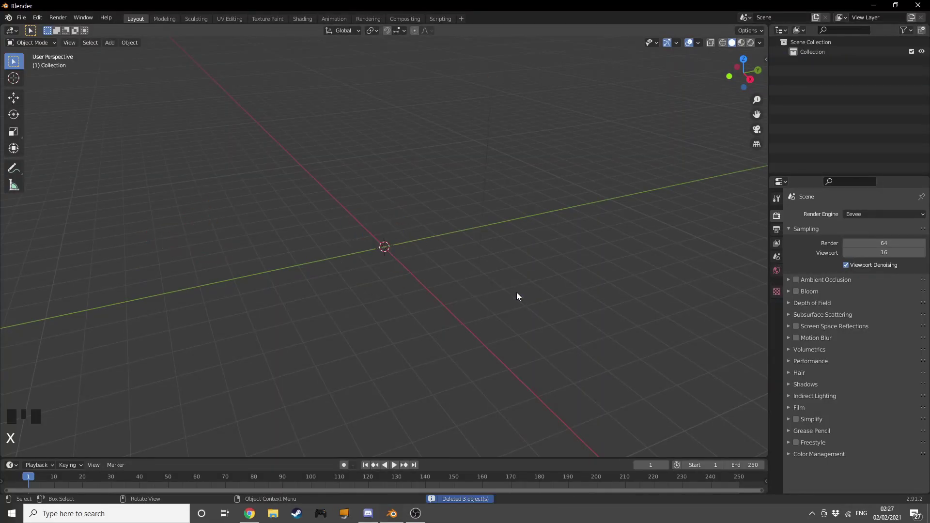
pyautogui.press('shift+a')
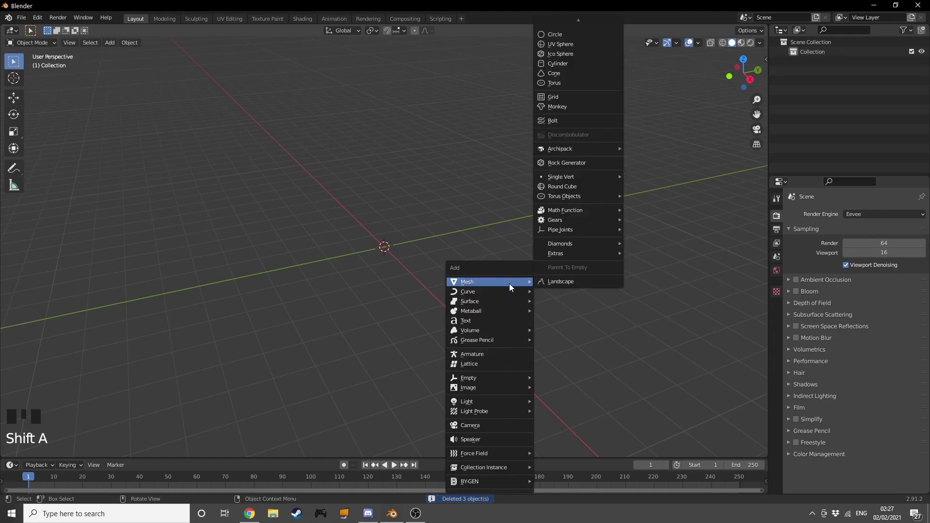
pyautogui.press('shift+a')
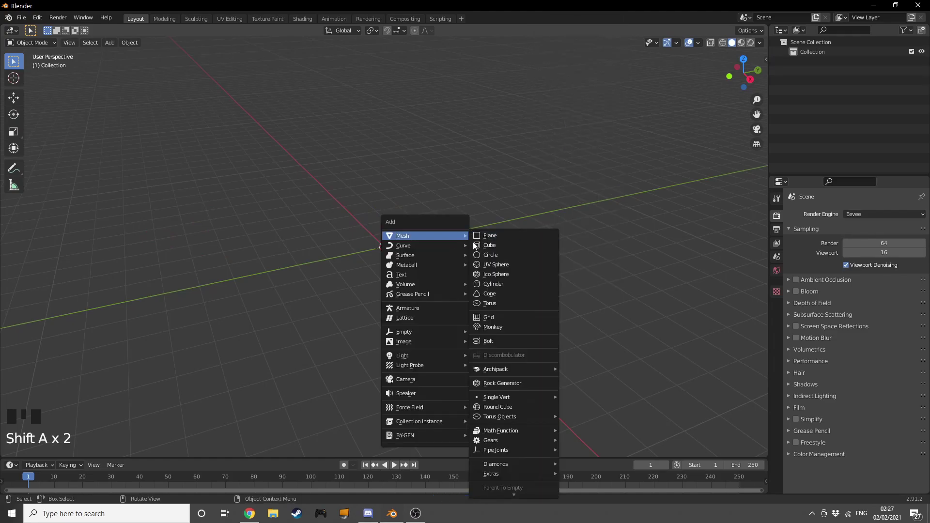
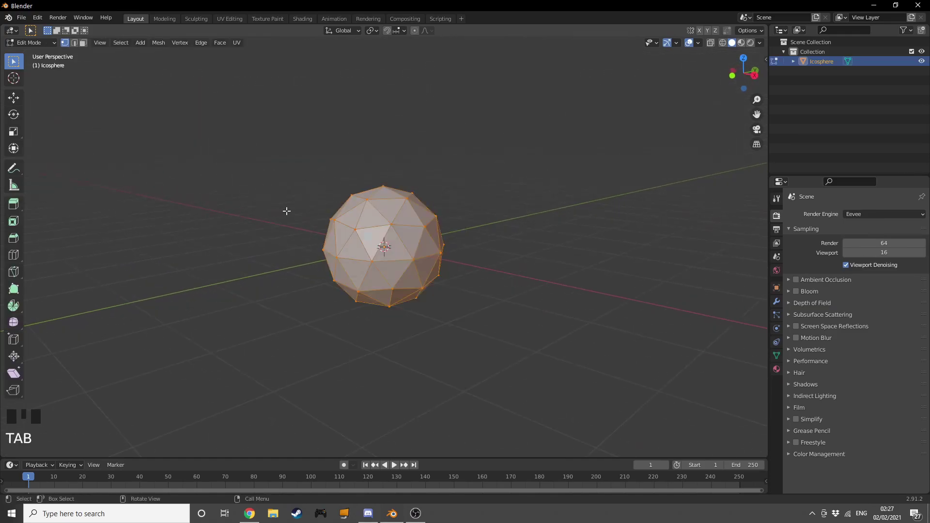
pyautogui.moveTo(352, 212); pyautogui.dragTo(61, 454)
pyautogui.moveTo(60, 454); pyautogui.dragTo(352, 317)
pyautogui.press('Tab')
pyautogui.moveTo(386, 275); pyautogui.dragTo(531, 267)
pyautogui.moveTo(531, 267); pyautogui.dragTo(515, 253)
pyautogui.scroll(-3)
pyautogui.moveTo(398, 240); pyautogui.dragTo(132, 45)
pyautogui.moveTo(132, 45); pyautogui.dragTo(168, 324)
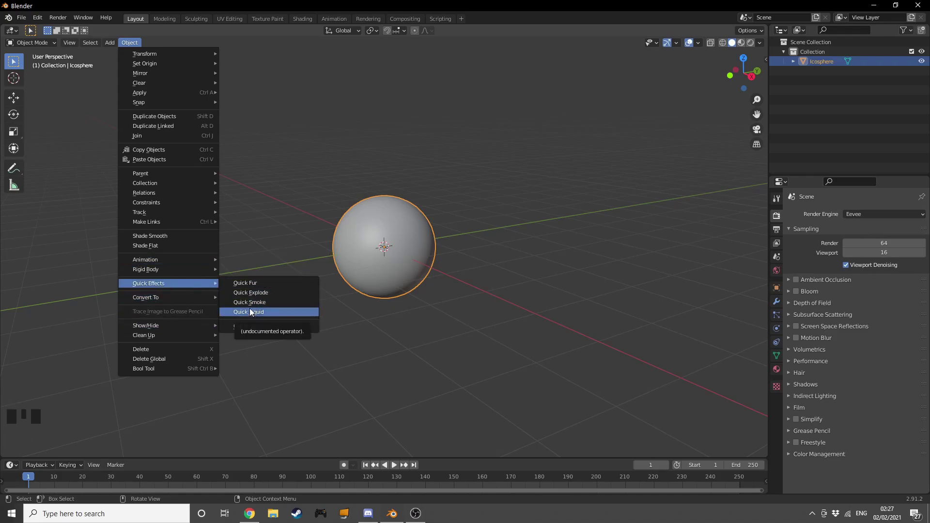
# Step: Apply Quick Smoke to the icosphere and raise the new smoke domain above the ball
pyautogui.moveTo(392, 268); pyautogui.dragTo(395, 265)
pyautogui.click(394, 266)
pyautogui.click(481, 304)
pyautogui.press('g')
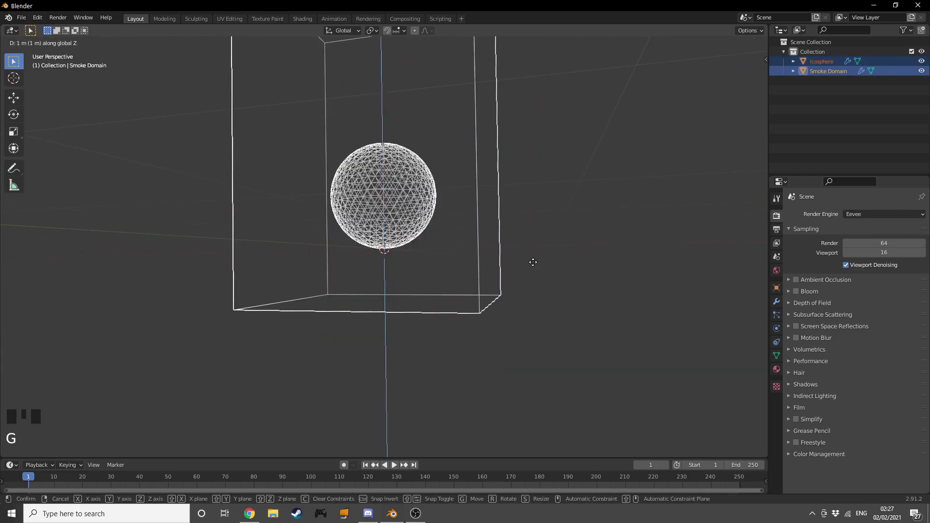
pyautogui.moveTo(511, 310); pyautogui.dragTo(529, 271)
# Step: Resize the smoke domain, stretching it into a tall box along Z
pyautogui.press('g')
pyautogui.moveTo(519, 280); pyautogui.dragTo(520, 271)
pyautogui.moveTo(523, 279); pyautogui.dragTo(524, 279)
pyautogui.press('s')
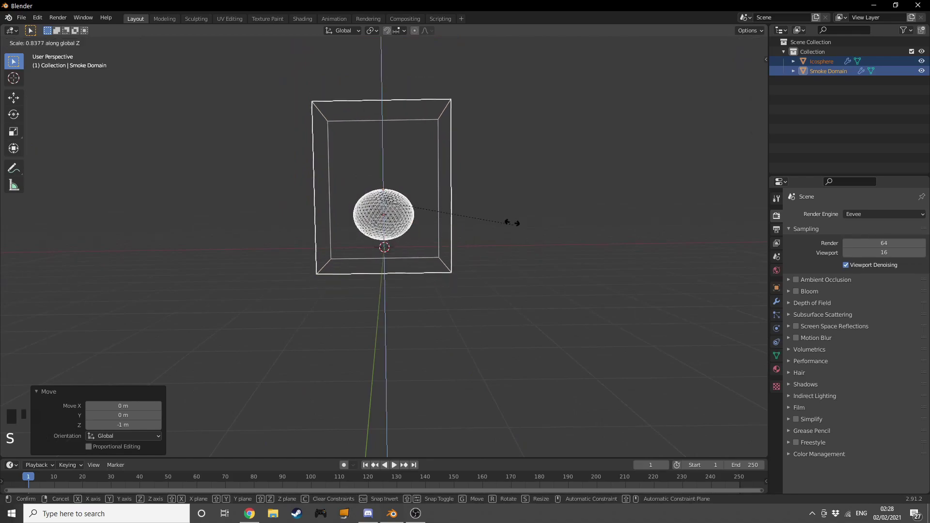
pyautogui.click(435, 290)
pyautogui.press('s')
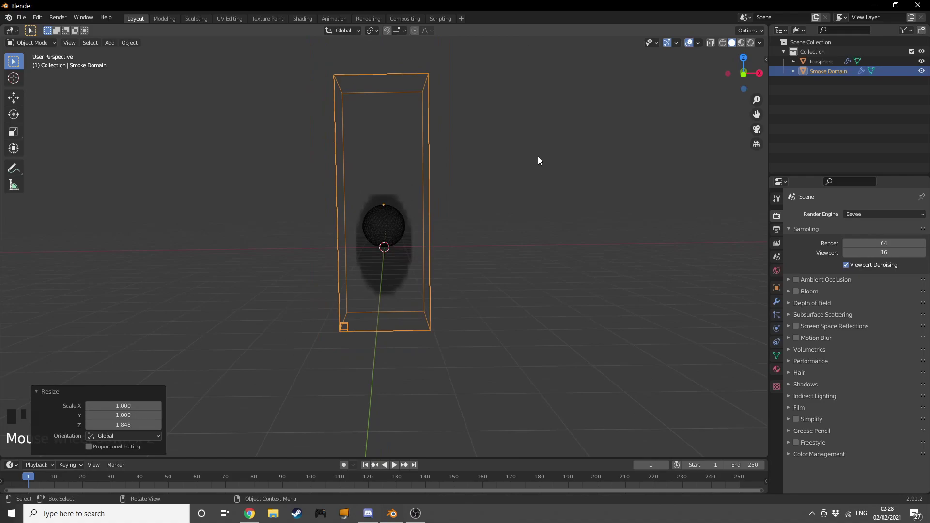
# Step: Move the domain up so it extends above the ball, then reselect the ball emitter
pyautogui.press('g')
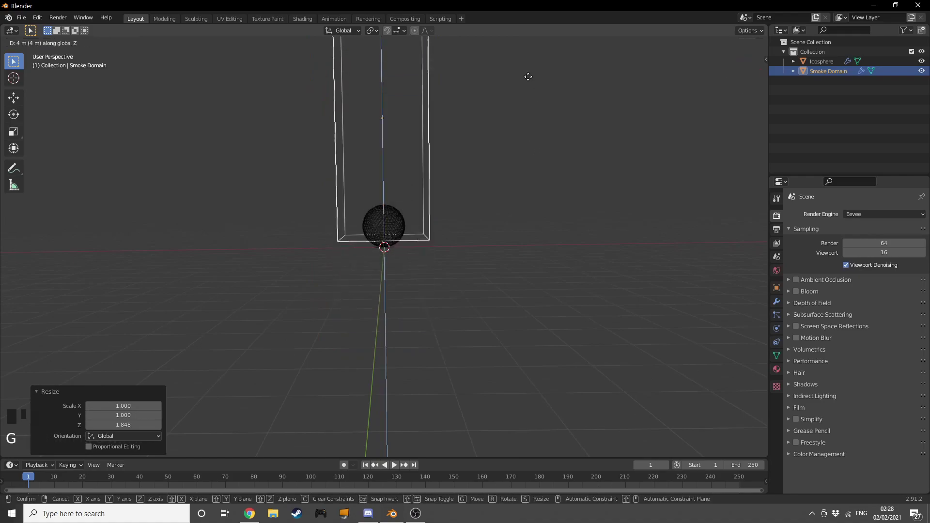
pyautogui.moveTo(479, 113); pyautogui.dragTo(464, 113)
pyautogui.moveTo(478, 121); pyautogui.dragTo(504, 128)
pyautogui.moveTo(503, 139); pyautogui.dragTo(408, 216)
pyautogui.click(407, 217)
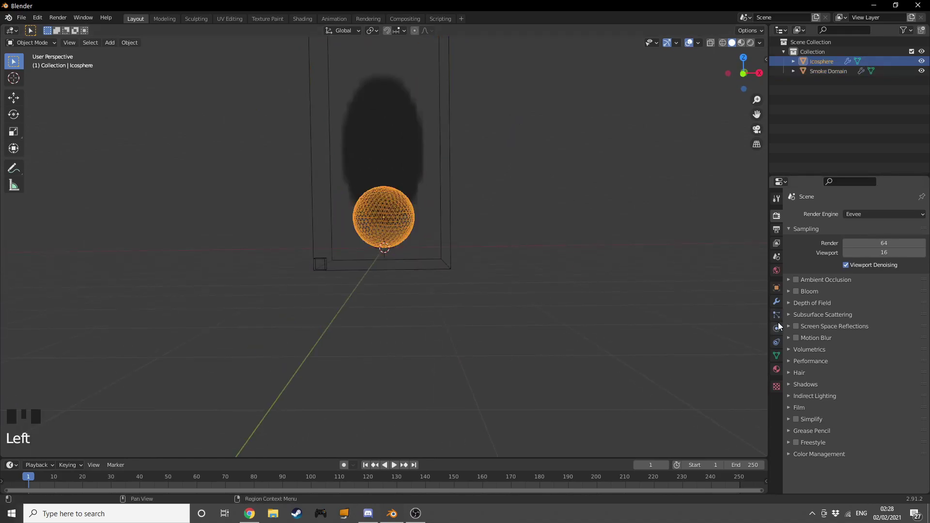
# Step: Review the ball's physics flow settings and reselect the smoke domain for its cache and frame settings
pyautogui.click(776, 335)
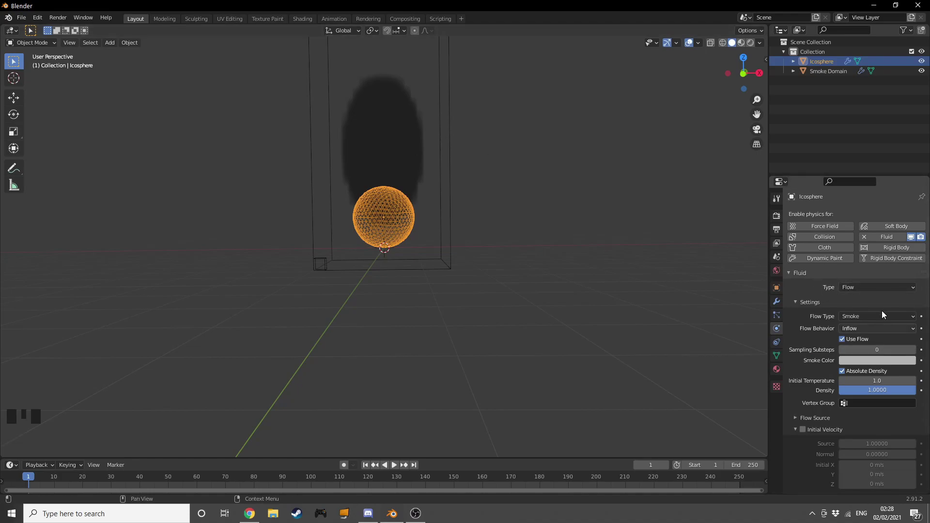
pyautogui.moveTo(855, 335); pyautogui.dragTo(432, 210)
pyautogui.click(445, 203)
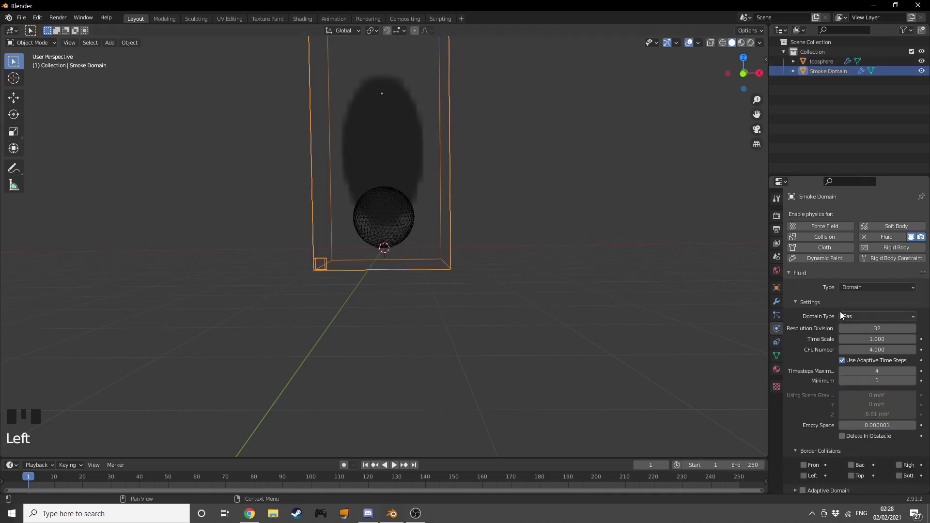
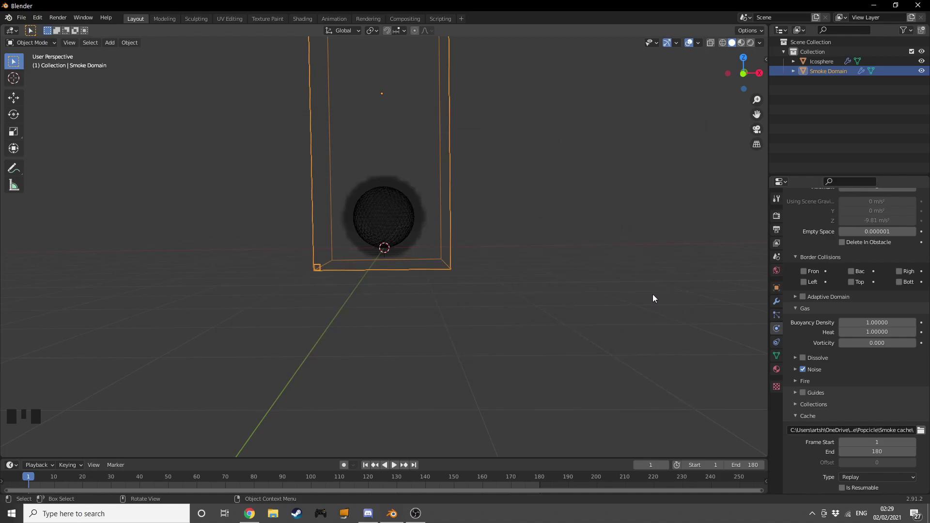
# Step: Set the smoke cache type to All, bake it and play back the rising plume
pyautogui.scroll(3)
pyautogui.scroll(-3)
pyautogui.moveTo(865, 436); pyautogui.dragTo(843, 442)
pyautogui.moveTo(836, 467); pyautogui.dragTo(444, 344)
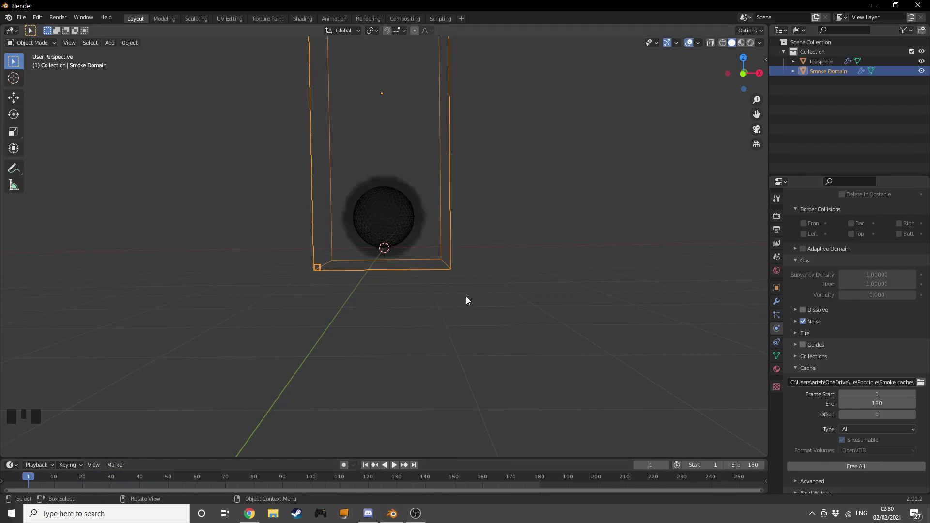
pyautogui.moveTo(504, 230); pyautogui.dragTo(530, 316)
pyautogui.press('space')
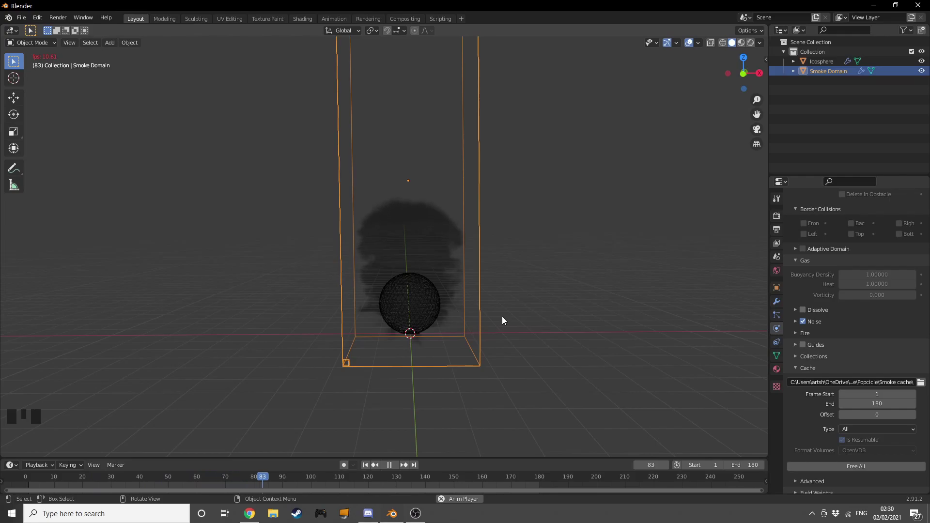
pyautogui.scroll(-3)
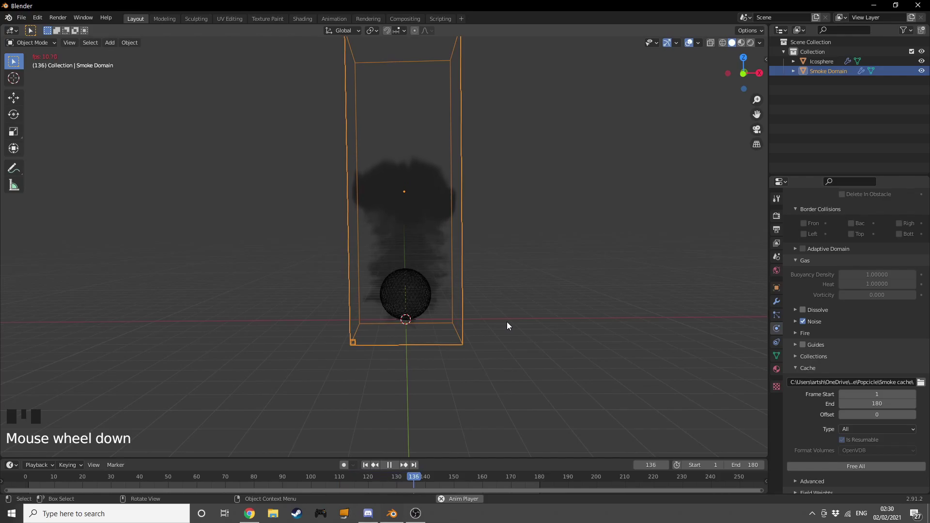
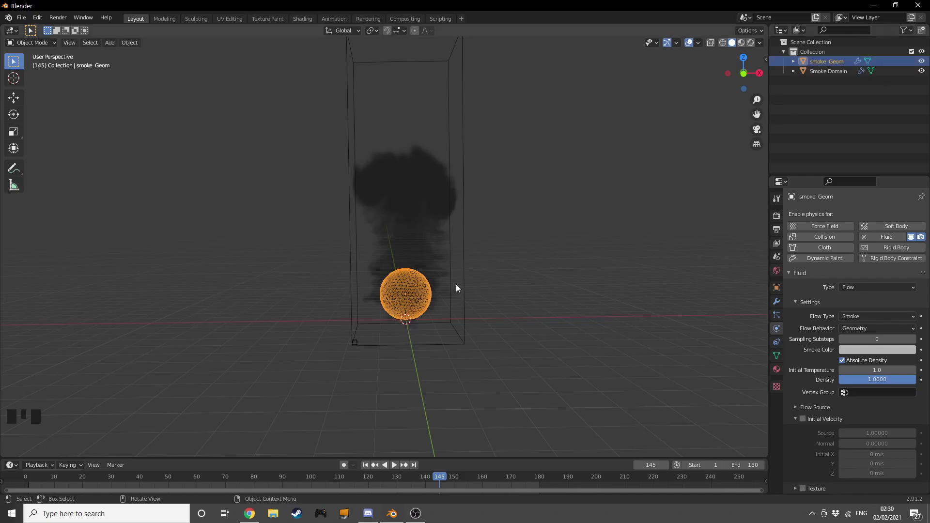
# Step: Select the ball and its smoke domain together and duplicate them as the liquid copies
pyautogui.click(465, 287)
pyautogui.click(415, 288)
pyautogui.press('shift+d')
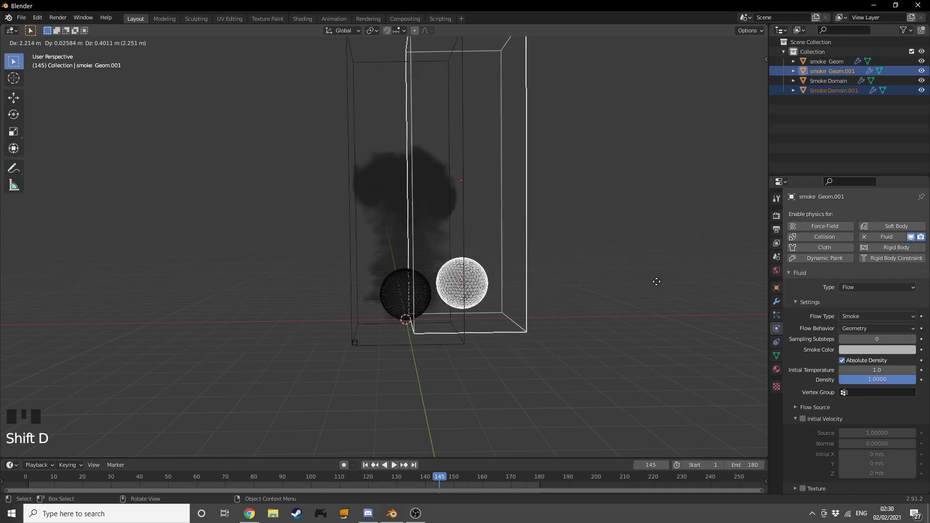
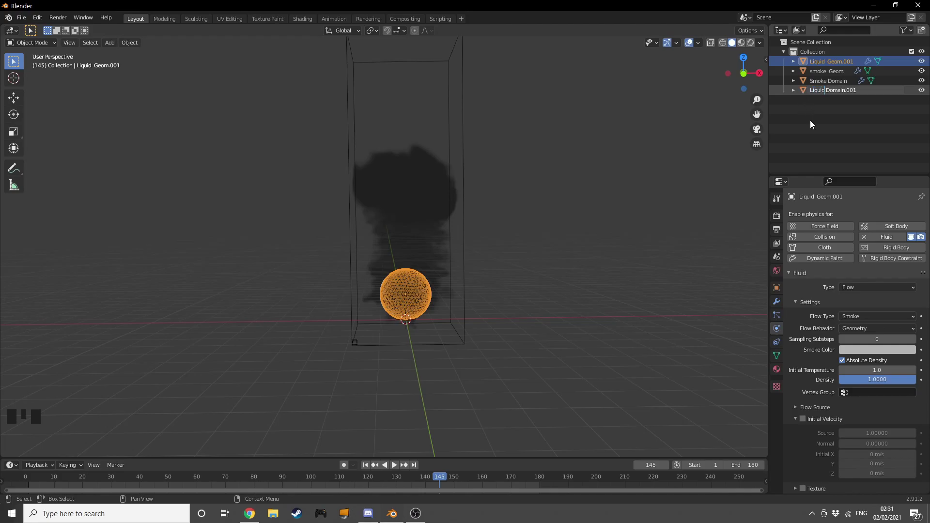
# Step: Point Liquid Domain.001 at its own Fluid Cache folder and free its inherited baked data
pyautogui.click(830, 78)
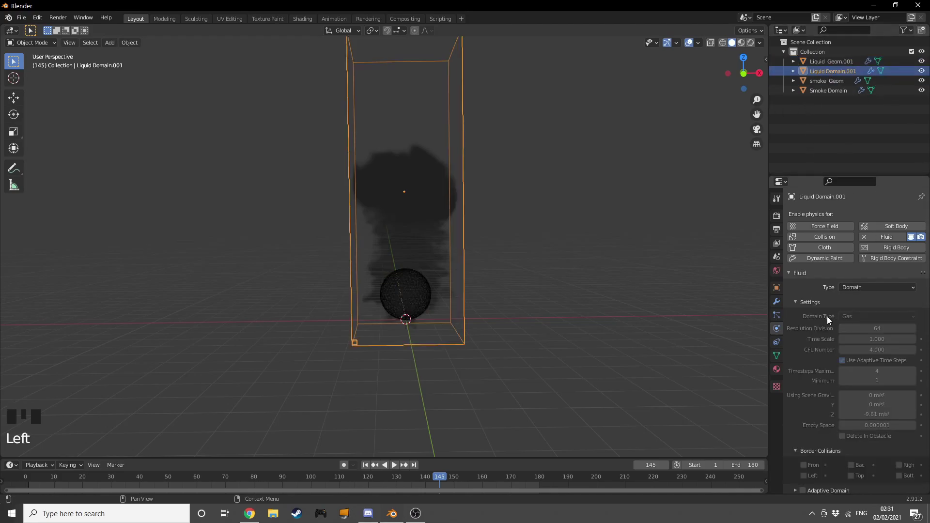
pyautogui.scroll(-3)
pyautogui.scroll(-3)
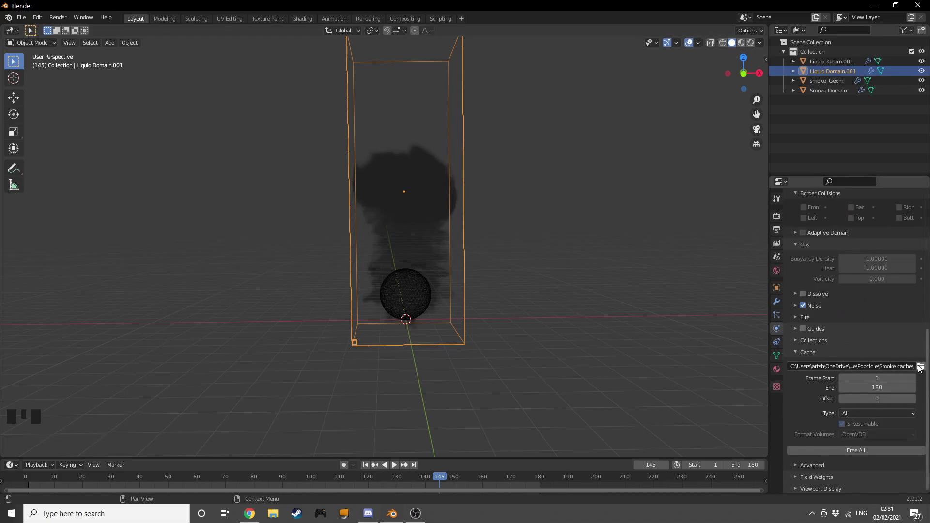
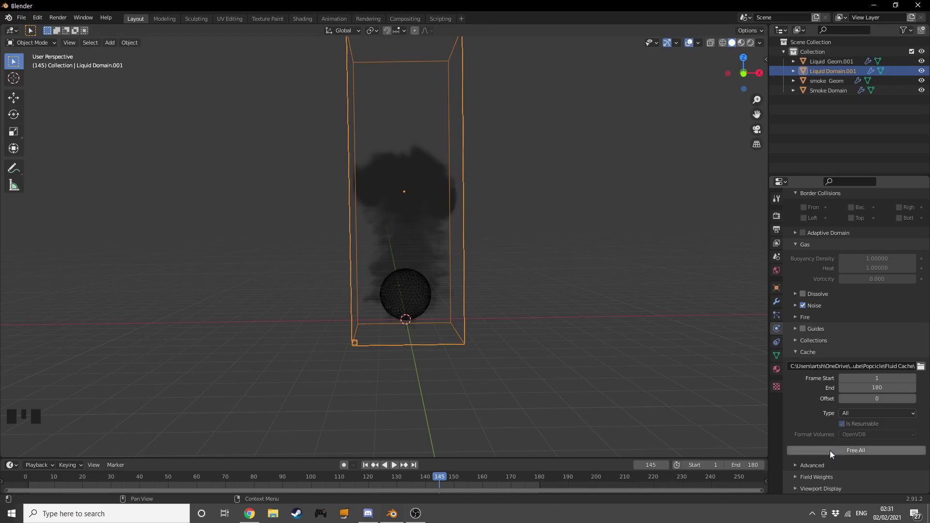
pyautogui.moveTo(836, 452); pyautogui.dragTo(827, 367)
pyautogui.scroll(3)
pyautogui.scroll(-3)
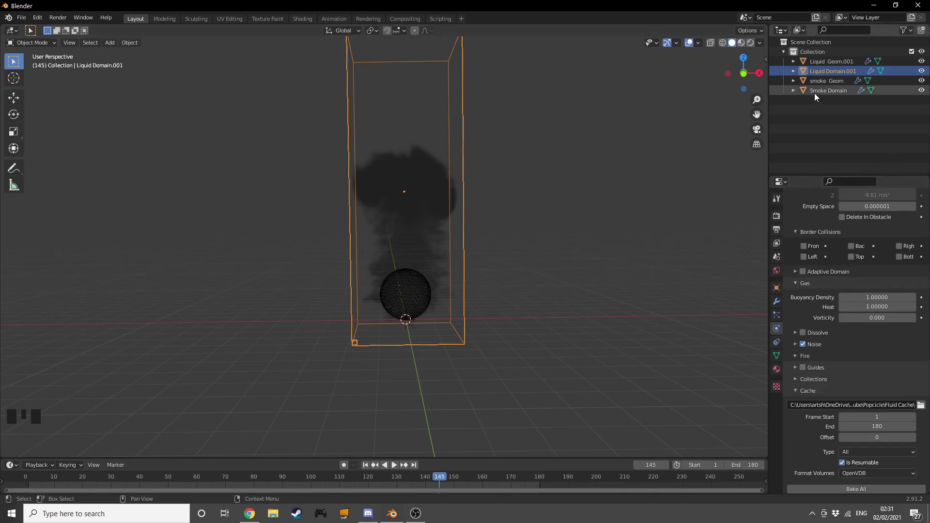
# Step: Select the copied ball Liquid Geom.001 and bring up its smoke flow settings
pyautogui.click(819, 96)
pyautogui.click(833, 64)
pyautogui.click(833, 73)
pyautogui.scroll(3)
pyautogui.moveTo(864, 313); pyautogui.dragTo(833, 63)
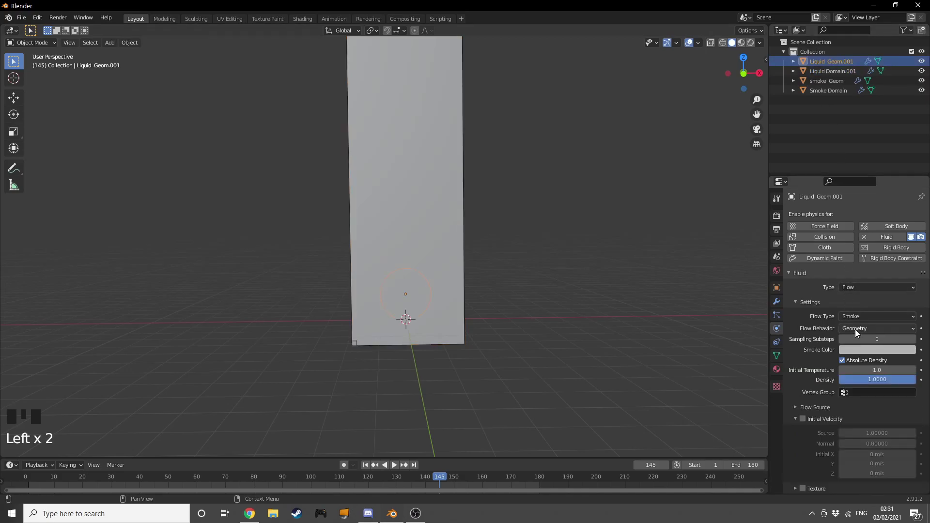
# Step: Adjust the liquid domain's Resolution Divisions and keyframe its settings over the frame range
pyautogui.moveTo(860, 317); pyautogui.dragTo(832, 71)
pyautogui.press('z')
pyautogui.scroll(3)
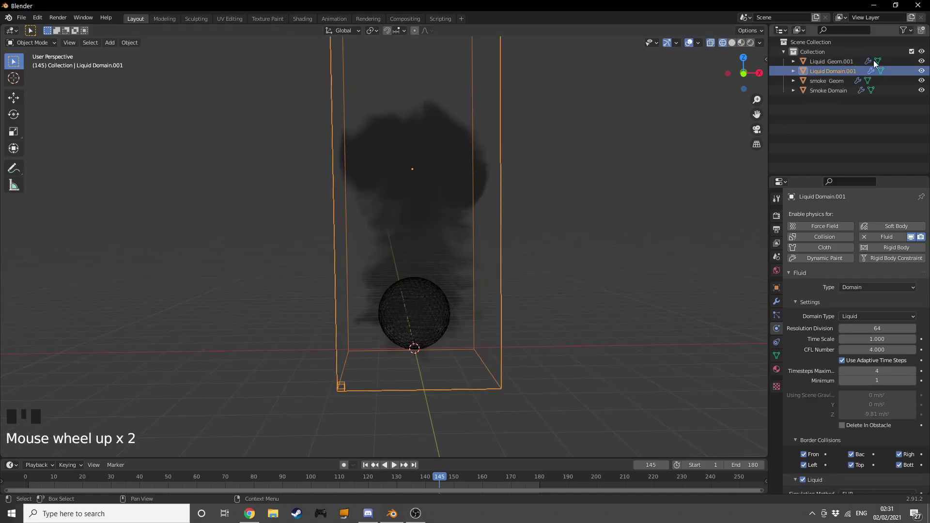
pyautogui.scroll(-3)
pyautogui.scroll(3)
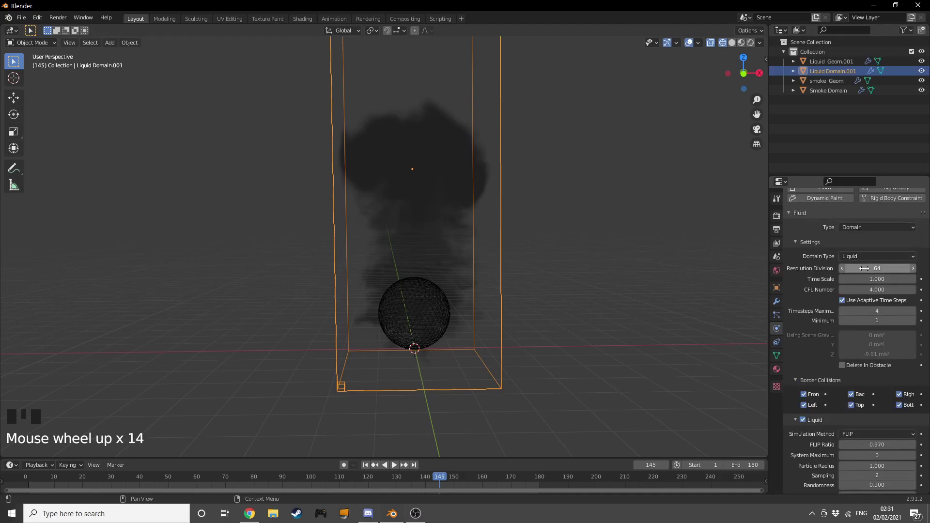
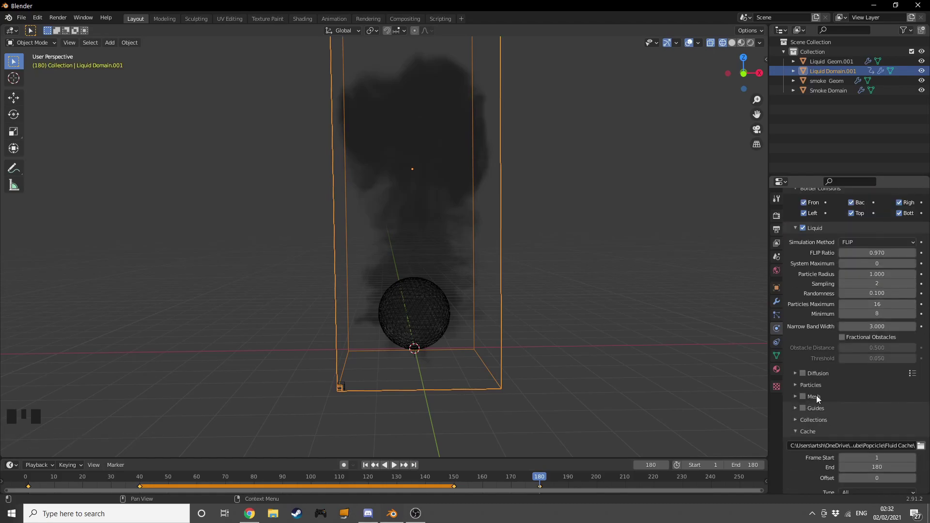
# Step: Enable Diffusion, Mesh and Guides on the liquid with Smoke Domain as guide parent
pyautogui.click(805, 398)
pyautogui.moveTo(818, 400); pyautogui.dragTo(806, 411)
pyautogui.moveTo(825, 410); pyautogui.dragTo(829, 386)
pyautogui.moveTo(821, 374); pyautogui.dragTo(805, 376)
pyautogui.moveTo(909, 372); pyautogui.dragTo(832, 372)
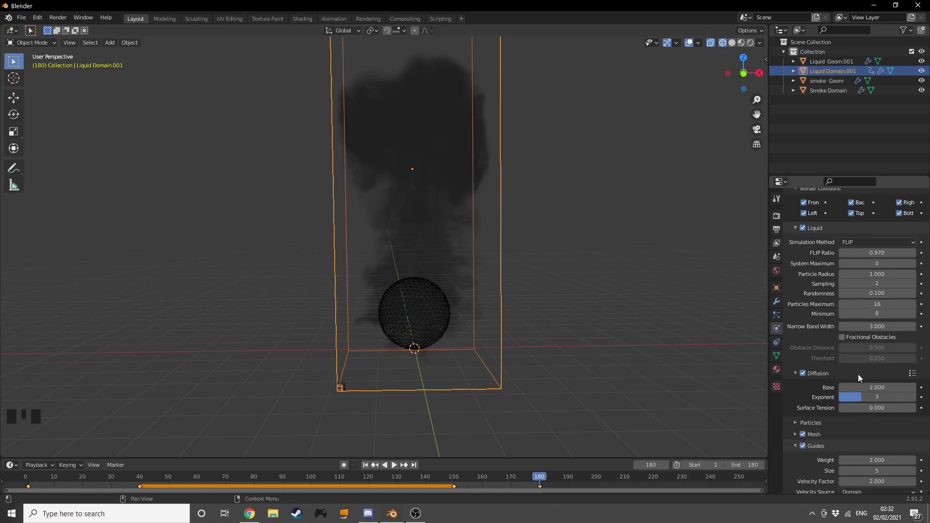
# Step: Switch the liquid cache type to Modular with resumable baking
pyautogui.scroll(-3)
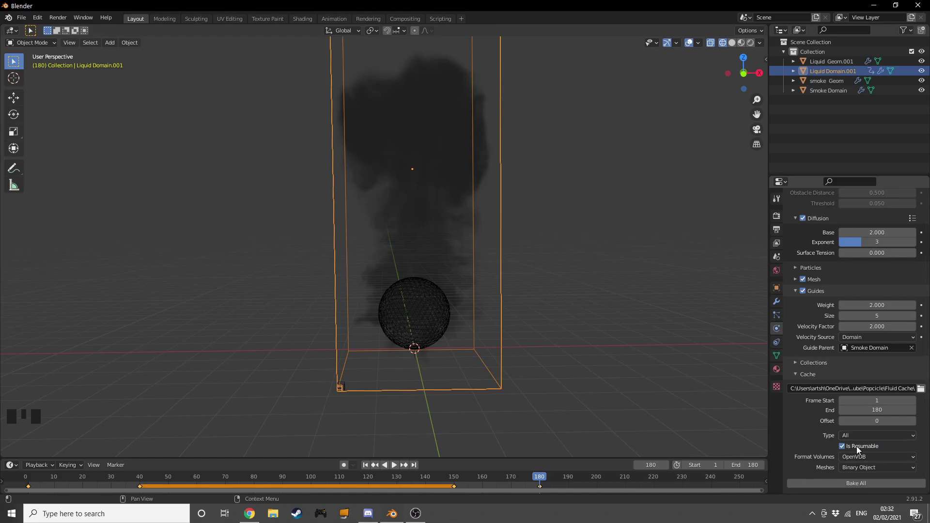
pyautogui.moveTo(861, 438); pyautogui.dragTo(836, 418)
pyautogui.scroll(3)
pyautogui.scroll(-3)
pyautogui.scroll(3)
pyautogui.scroll(-3)
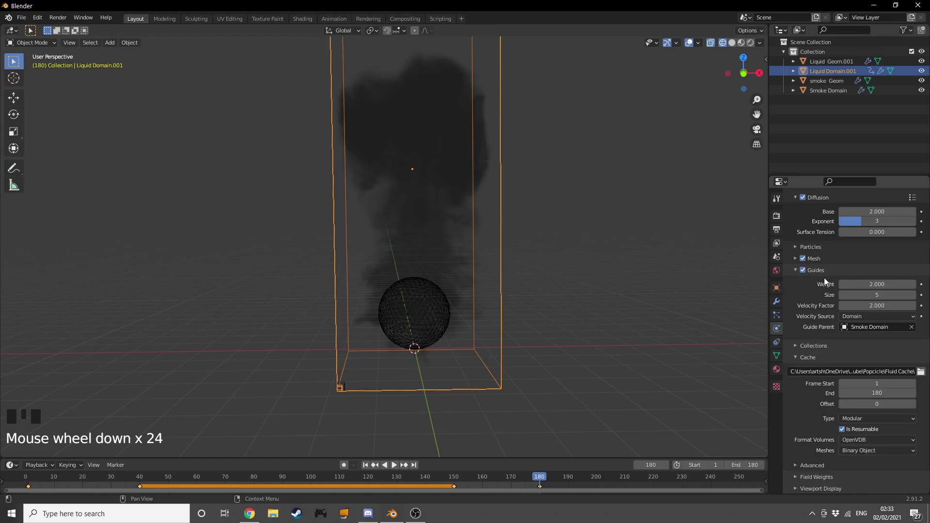
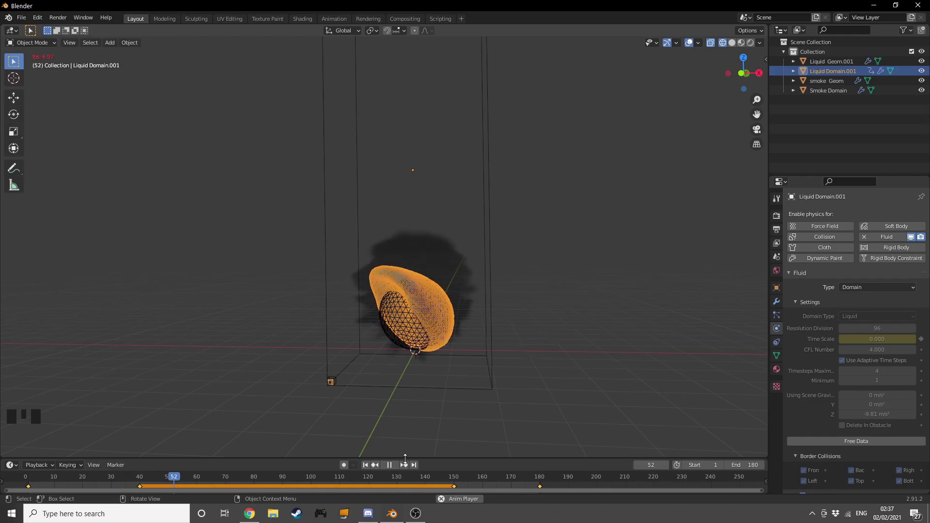
# Step: Scrub the timeline to play through the baked liquid surging up from the ball
pyautogui.moveTo(437, 480); pyautogui.dragTo(488, 447)
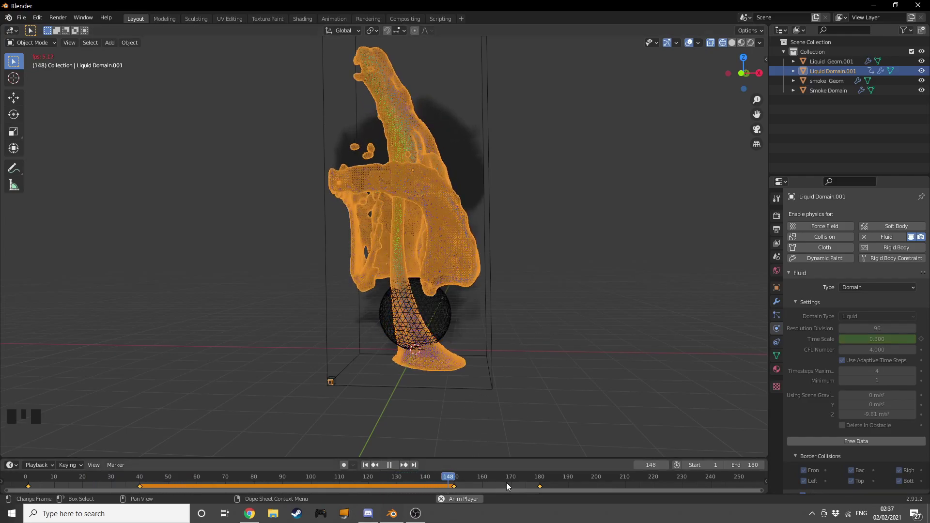
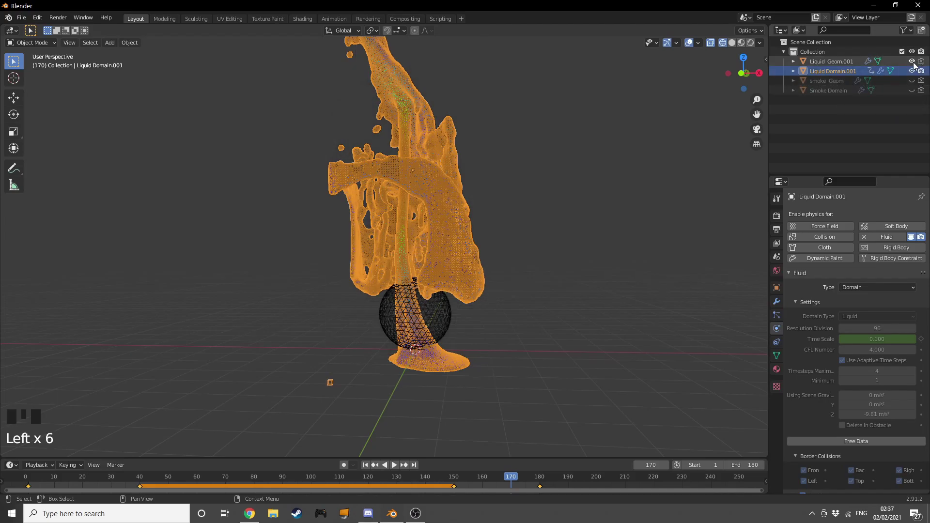
# Step: Hide the liquid source sphere and return playback to the first frame
pyautogui.click(917, 65)
pyautogui.moveTo(530, 202); pyautogui.dragTo(34, 482)
pyautogui.click(35, 482)
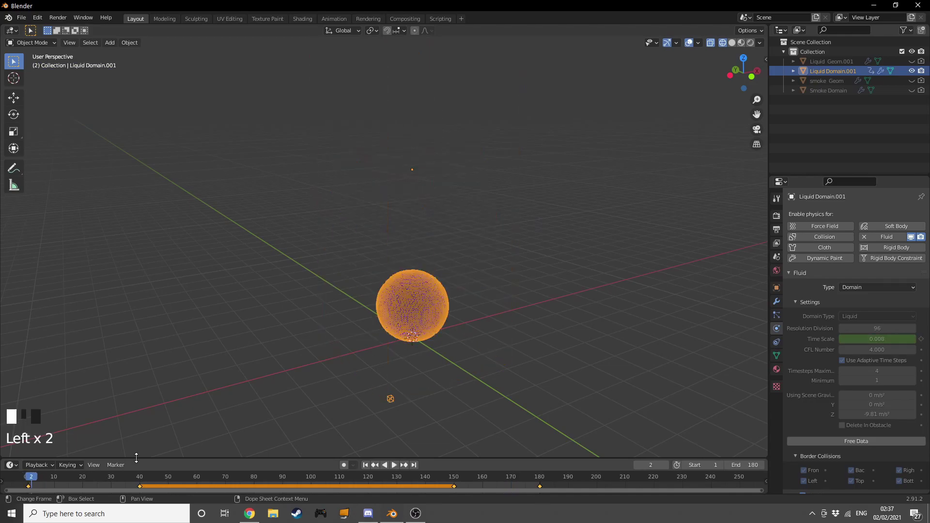
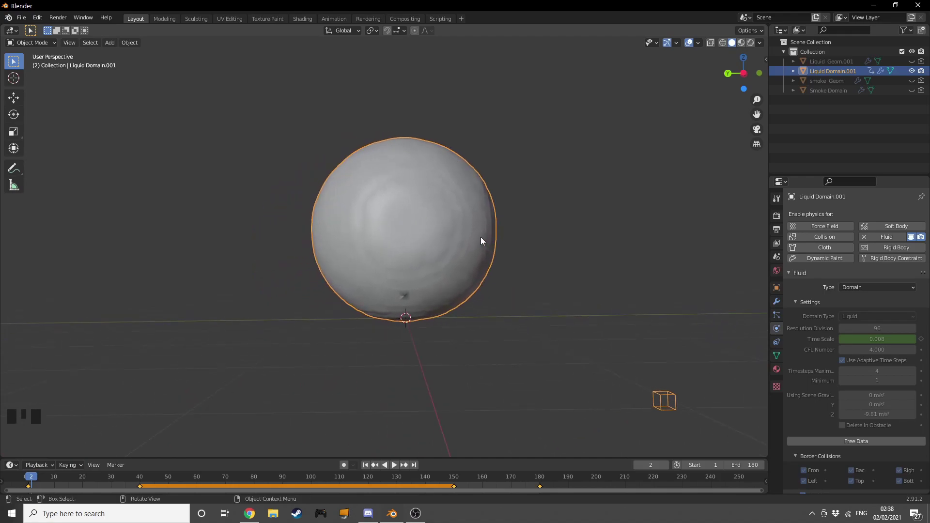
pyautogui.scroll(-3)
# Step: Orbit and zoom around the solid-shaded liquid to inspect its mushroom shape
pyautogui.moveTo(481, 259); pyautogui.dragTo(367, 476)
pyautogui.moveTo(367, 477); pyautogui.dragTo(377, 336)
pyautogui.moveTo(377, 336); pyautogui.dragTo(305, 482)
pyautogui.moveTo(305, 483); pyautogui.dragTo(381, 369)
pyautogui.moveTo(380, 369); pyautogui.dragTo(336, 380)
pyautogui.scroll(-3)
pyautogui.middleClick(312, 336)
pyautogui.scroll(-3)
pyautogui.moveTo(343, 320); pyautogui.dragTo(431, 312)
pyautogui.scroll(3)
pyautogui.scroll(-3)
pyautogui.moveTo(444, 304); pyautogui.dragTo(447, 295)
pyautogui.scroll(-3)
pyautogui.moveTo(439, 302); pyautogui.dragTo(431, 304)
# Step: Add a camera snapped to the current view and adjust its framing of the liquid mushroom
pyautogui.press('ctrl+alt+KP_0')
pyautogui.press('shift+a')
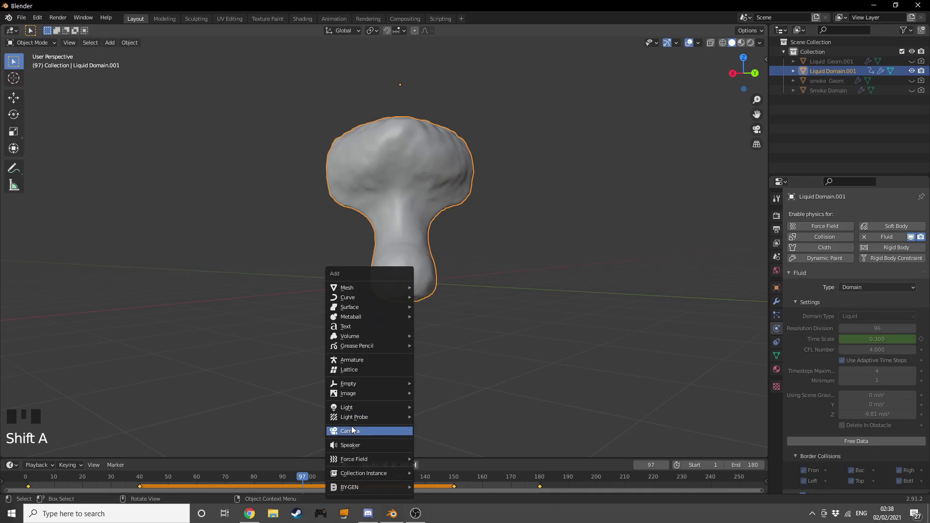
pyautogui.press('ctrl+alt+KP_0')
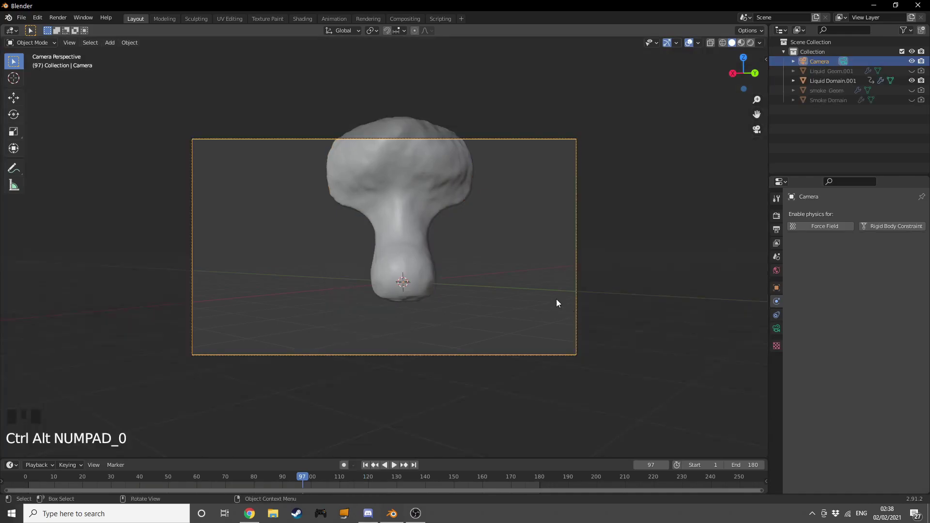
pyautogui.press('g')
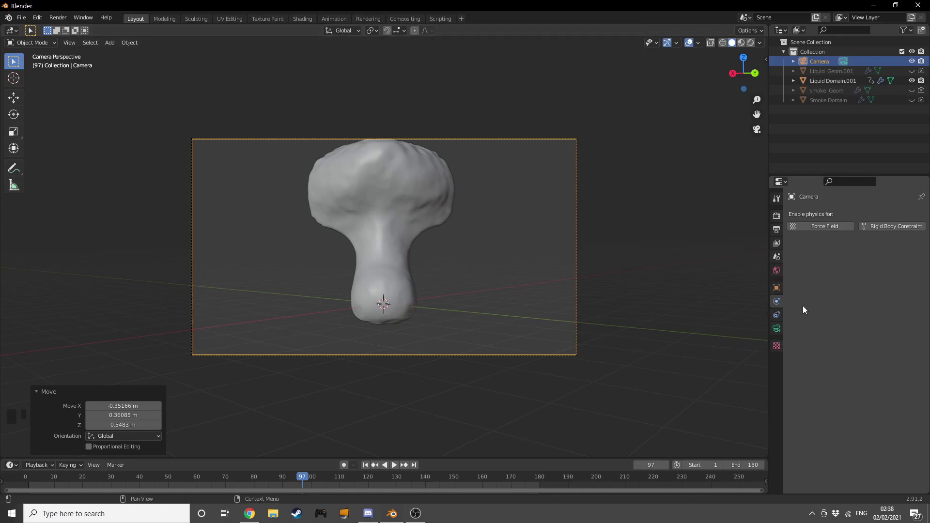
pyautogui.press('g')
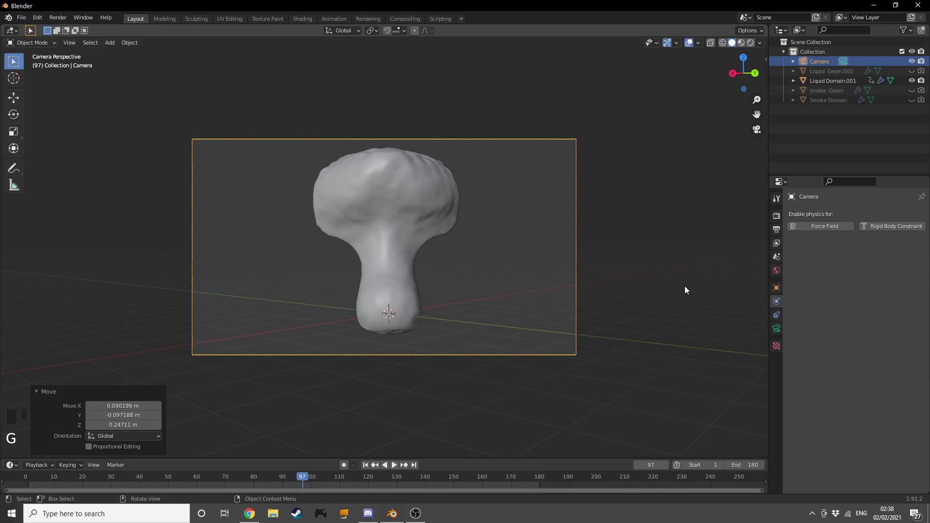
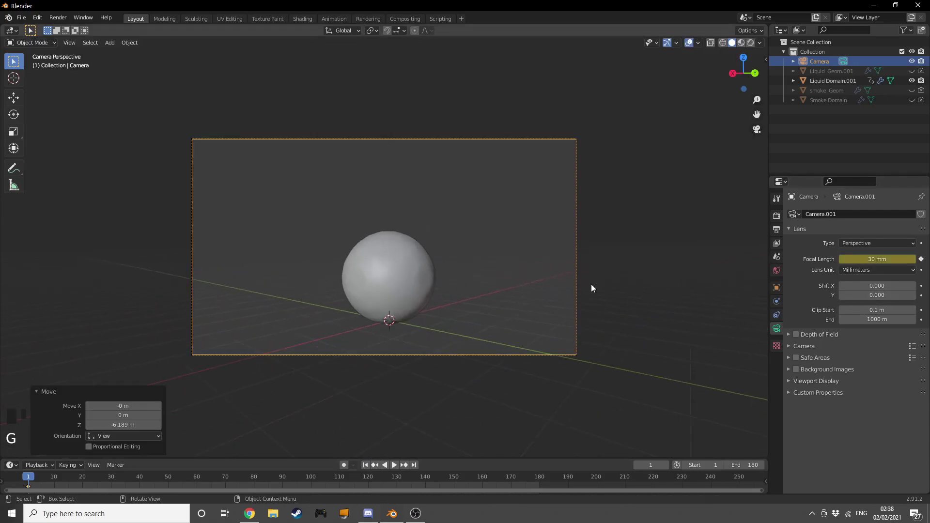
pyautogui.press('g')
# Step: Keyframe the 30 mm focal length at frame 1 and orbit around to check the scene
pyautogui.moveTo(618, 310); pyautogui.dragTo(594, 326)
pyautogui.moveTo(581, 336); pyautogui.dragTo(474, 266)
pyautogui.moveTo(433, 287); pyautogui.dragTo(515, 237)
pyautogui.press('shift+a')
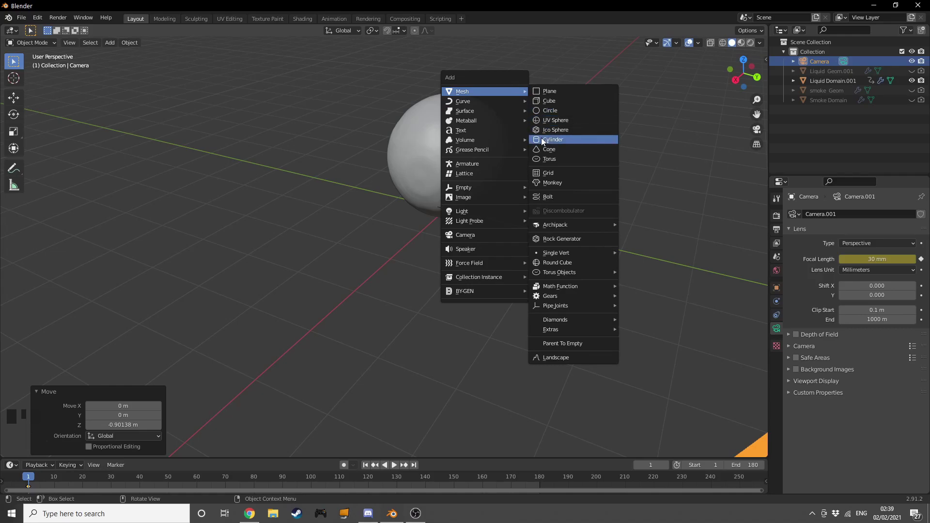
# Step: Add a cylinder, scale it thin and tall, and lower it beneath the liquid as a stand
pyautogui.moveTo(550, 138); pyautogui.dragTo(607, 174)
pyautogui.press('s')
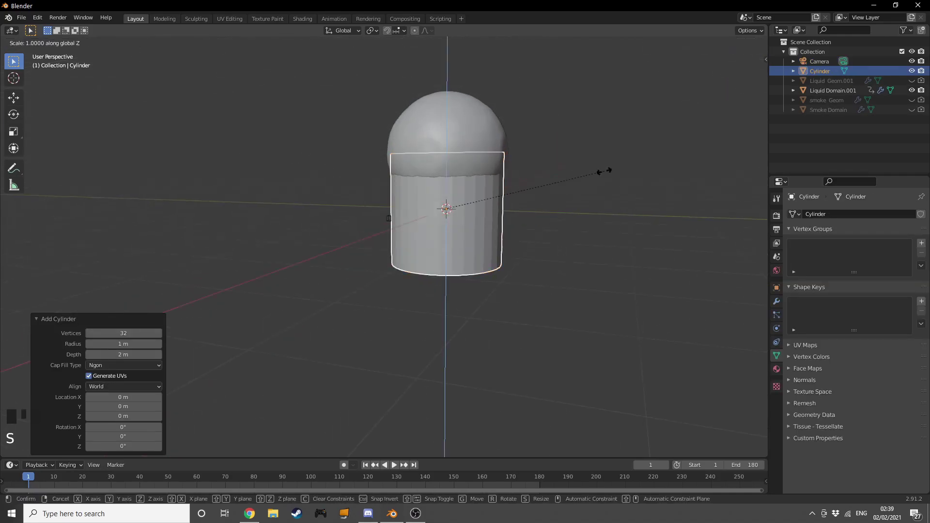
pyautogui.press('s')
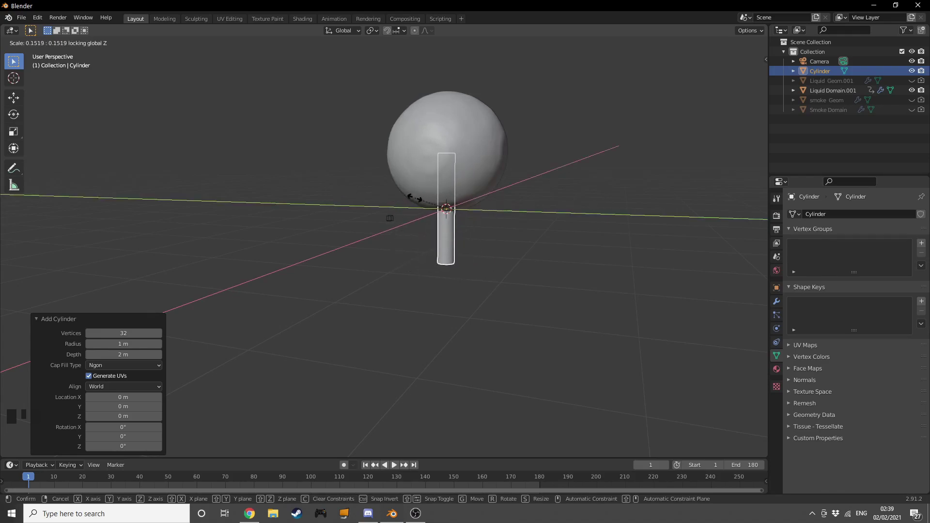
pyautogui.press('s')
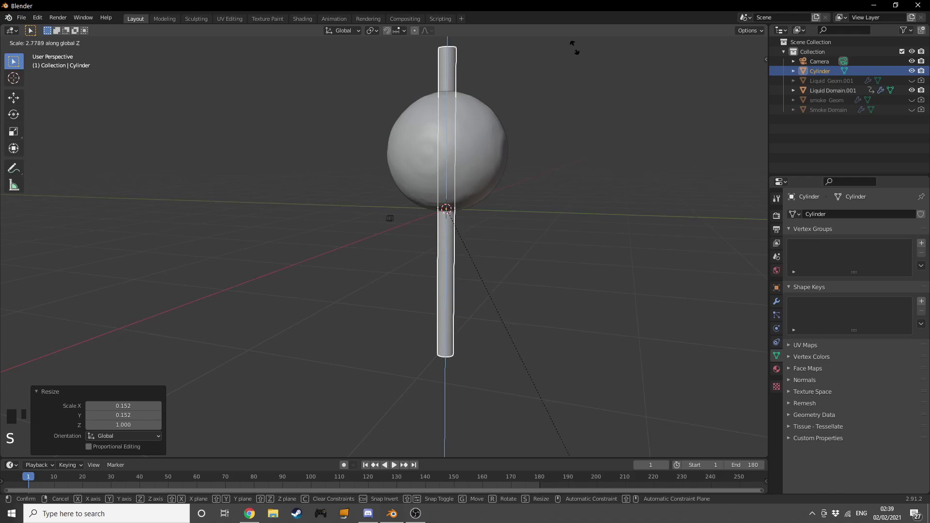
pyautogui.press('f')
pyautogui.press('g')
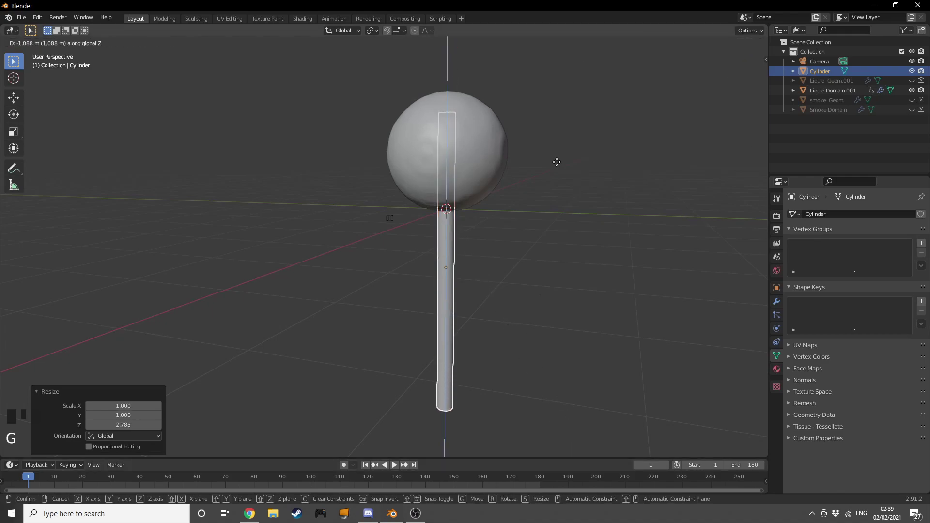
pyautogui.press('s')
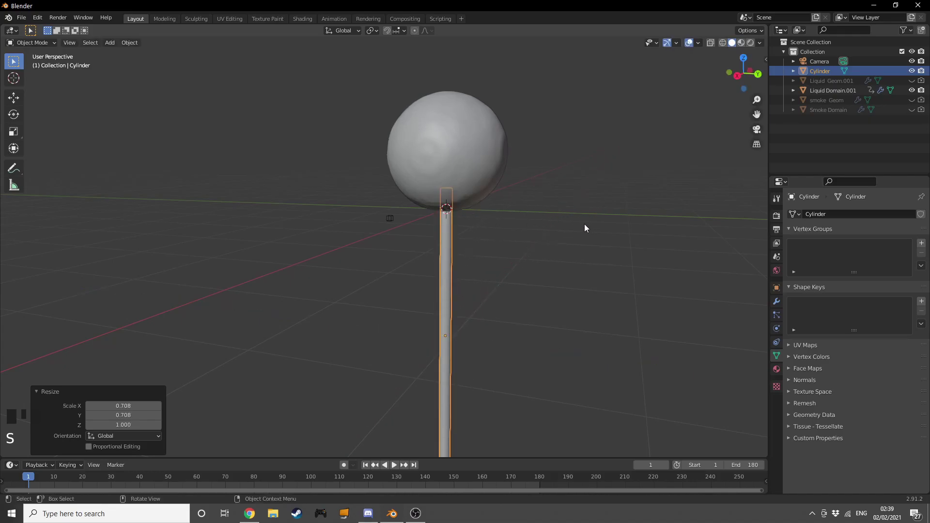
pyautogui.press('g')
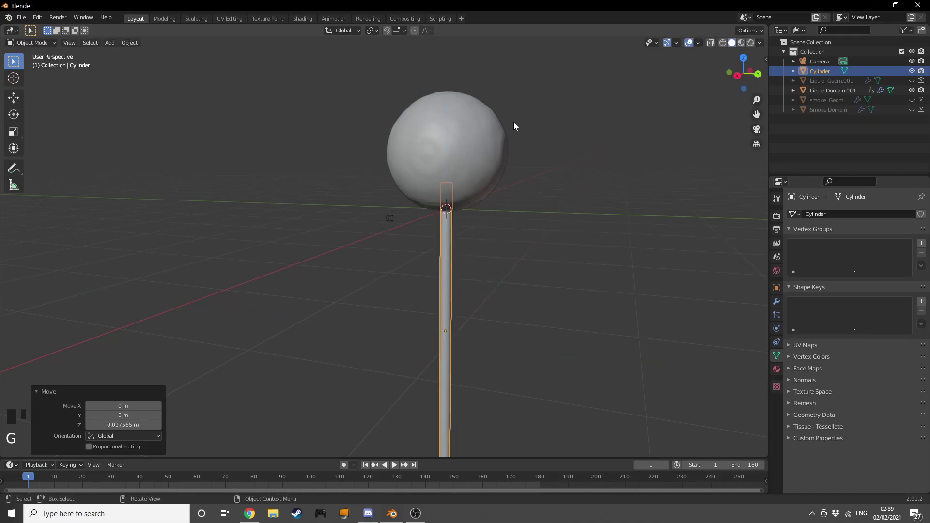
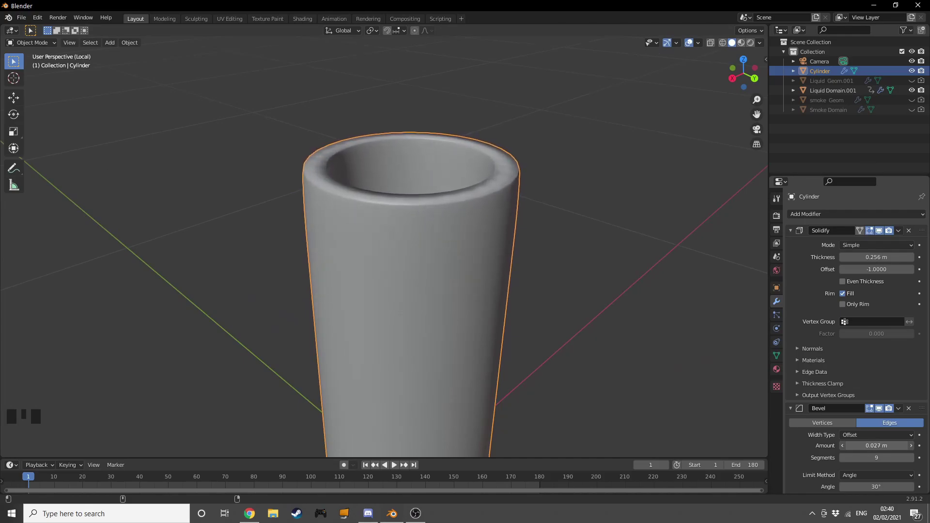
# Step: Give the cylinder stand Solidify and Bevel modifiers to make it hollow and bevelled
pyautogui.scroll(-3)
pyautogui.moveTo(488, 353); pyautogui.dragTo(476, 304)
pyautogui.scroll(3)
pyautogui.moveTo(475, 306); pyautogui.dragTo(474, 282)
pyautogui.moveTo(437, 312); pyautogui.dragTo(420, 335)
pyautogui.scroll(3)
pyautogui.middleClick(462, 357)
pyautogui.scroll(-3)
pyautogui.press('/')
# Step: Check the lollipop through the camera view, then add a plane to the scene
pyautogui.moveTo(586, 244); pyautogui.dragTo(419, 274)
pyautogui.scroll(3)
pyautogui.scroll(-3)
pyautogui.moveTo(496, 282); pyautogui.dragTo(511, 271)
pyautogui.press('KP_0')
pyautogui.moveTo(520, 277); pyautogui.dragTo(526, 316)
pyautogui.scroll(-3)
pyautogui.moveTo(523, 303); pyautogui.dragTo(503, 258)
pyautogui.press('shift+a')
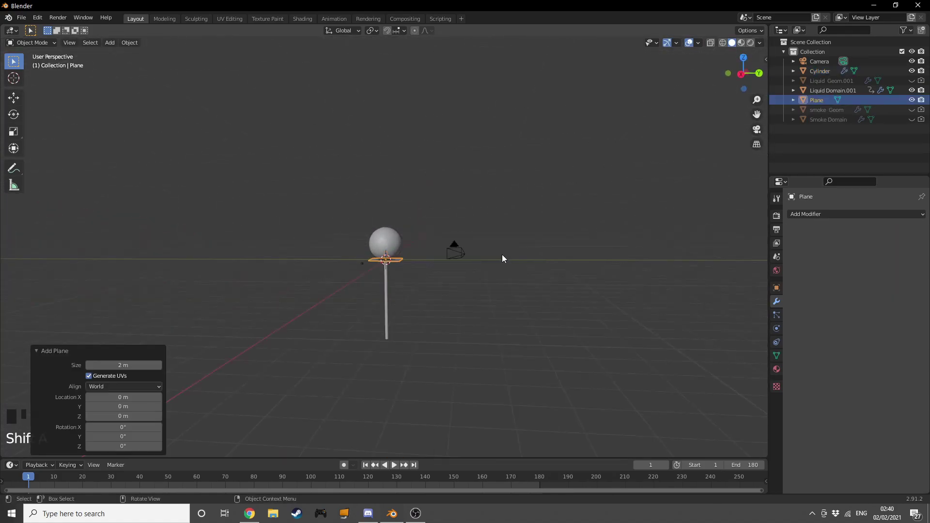
# Step: Move the plane to the base of the stand and give it a 0.44 m, 22-segment Bevel modifier
pyautogui.press('g')
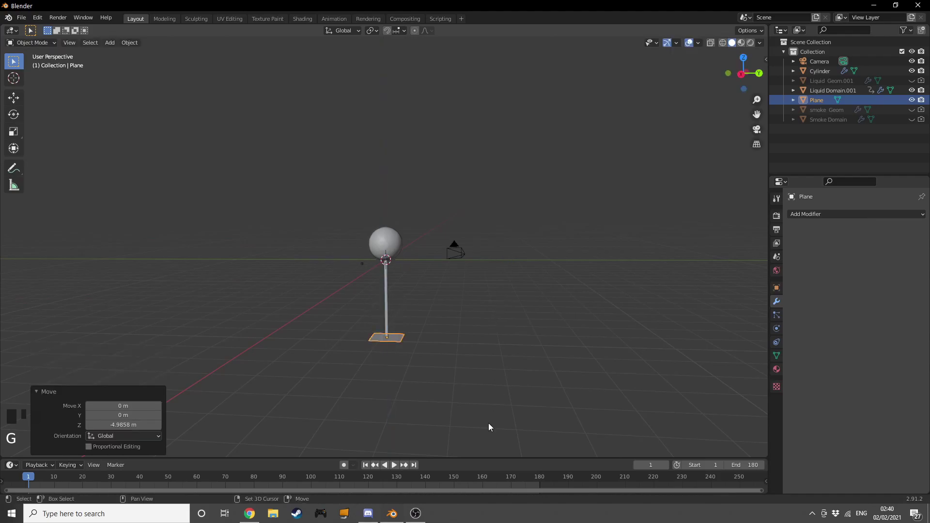
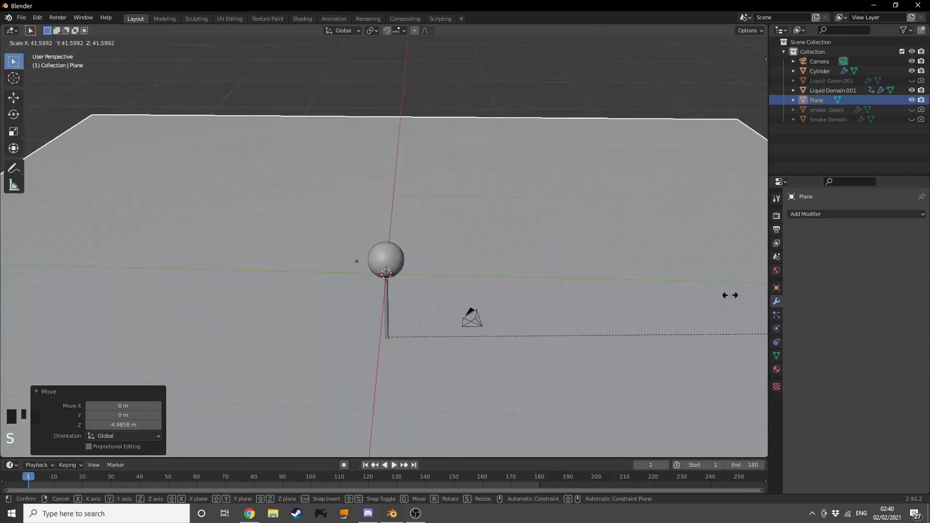
pyautogui.press('s')
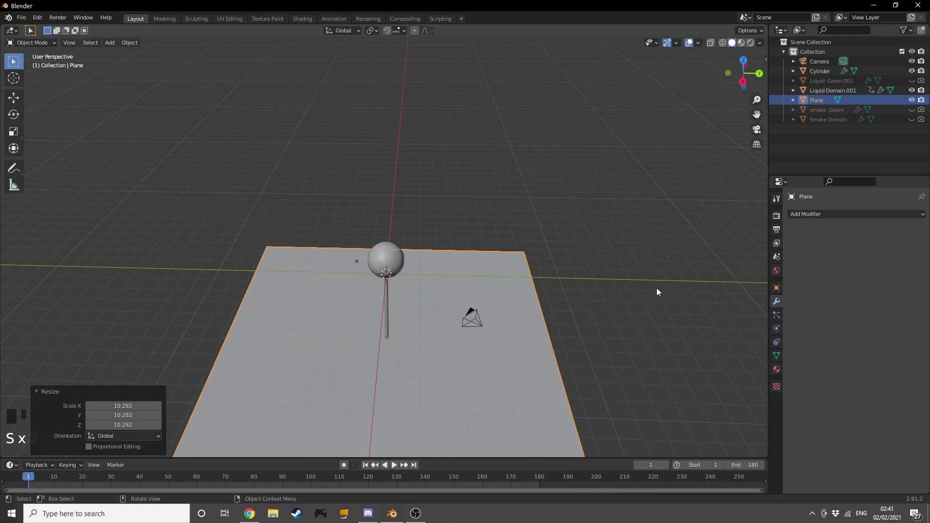
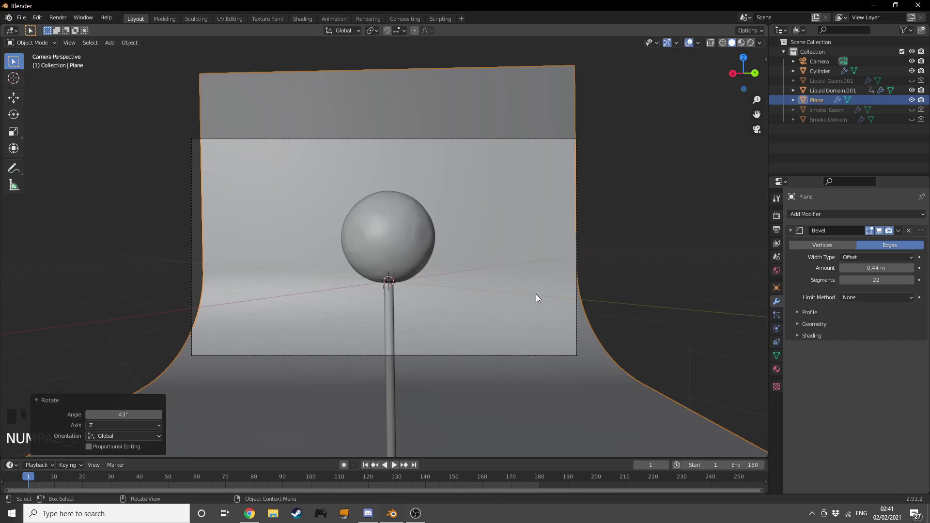
# Step: Stretch the curved backdrop wider along X and taller along Z so it fills the camera view
pyautogui.press('s')
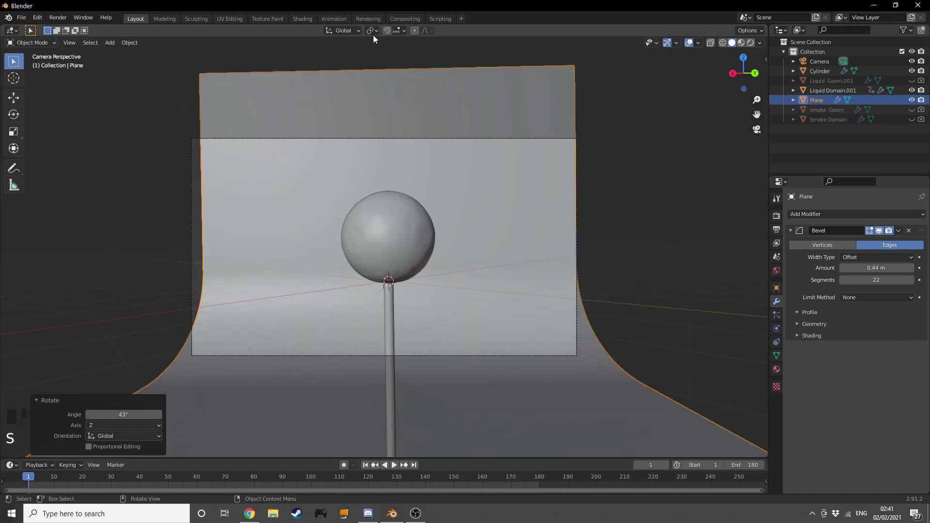
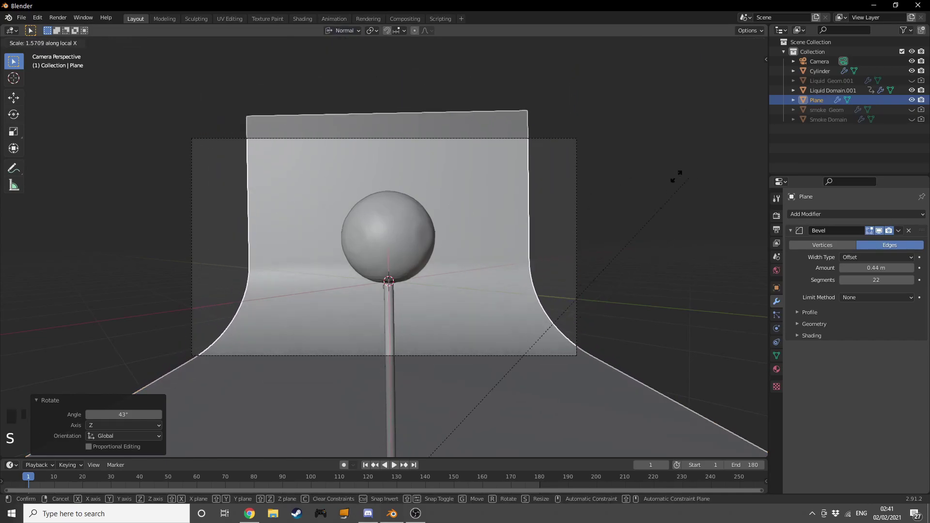
pyautogui.moveTo(354, 33); pyautogui.dragTo(601, 241)
pyautogui.press('s')
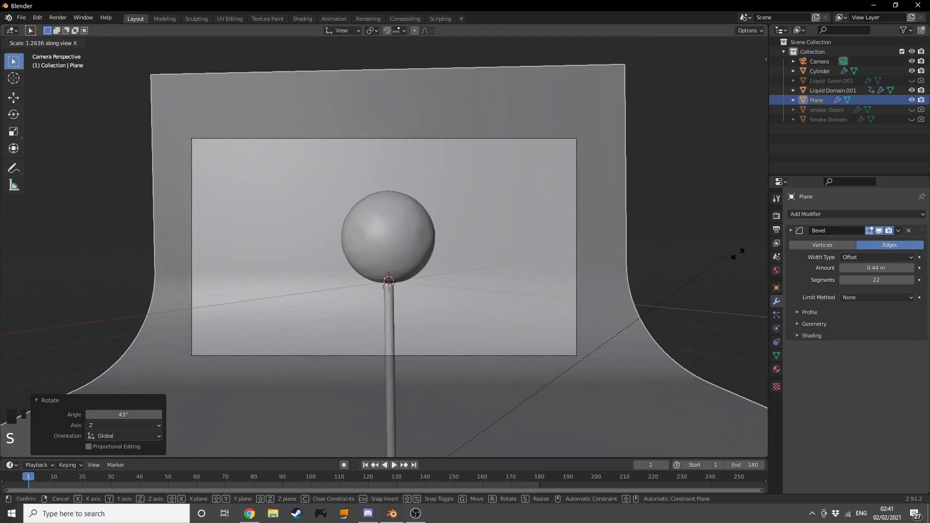
pyautogui.press('s')
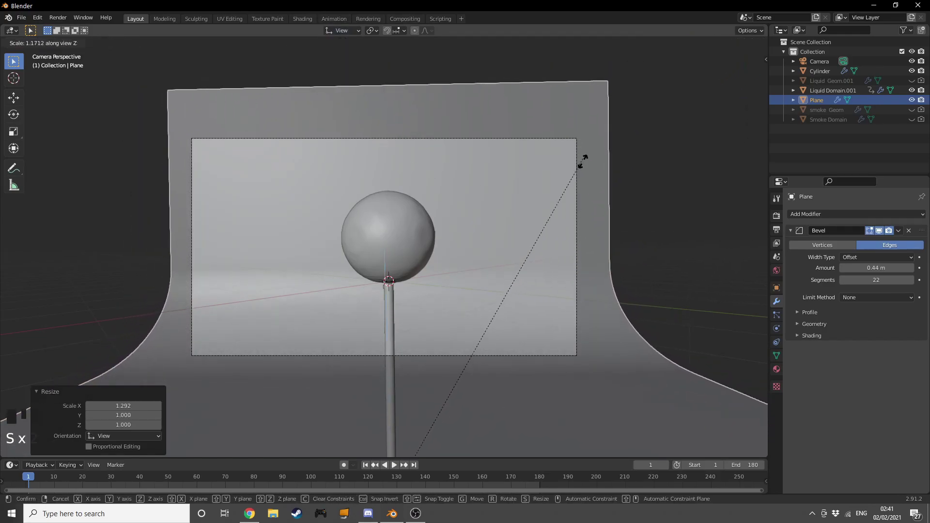
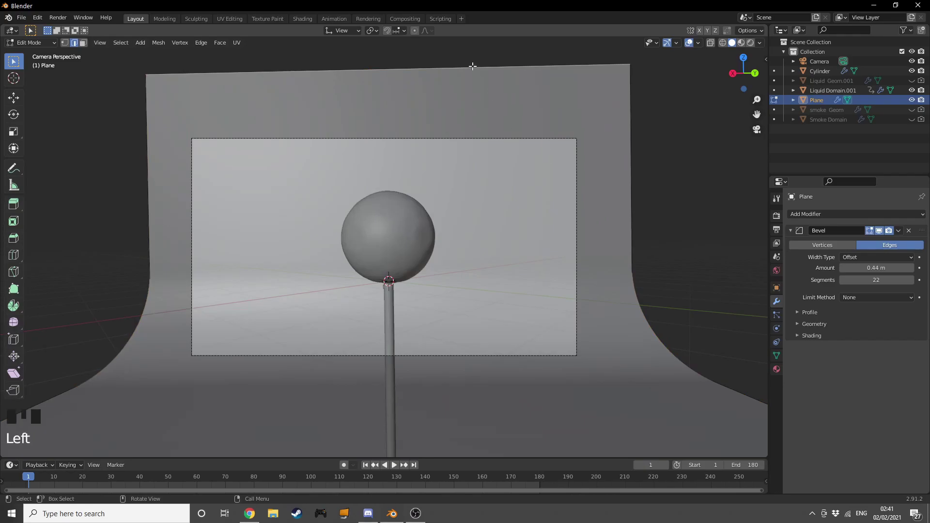
pyautogui.press('g')
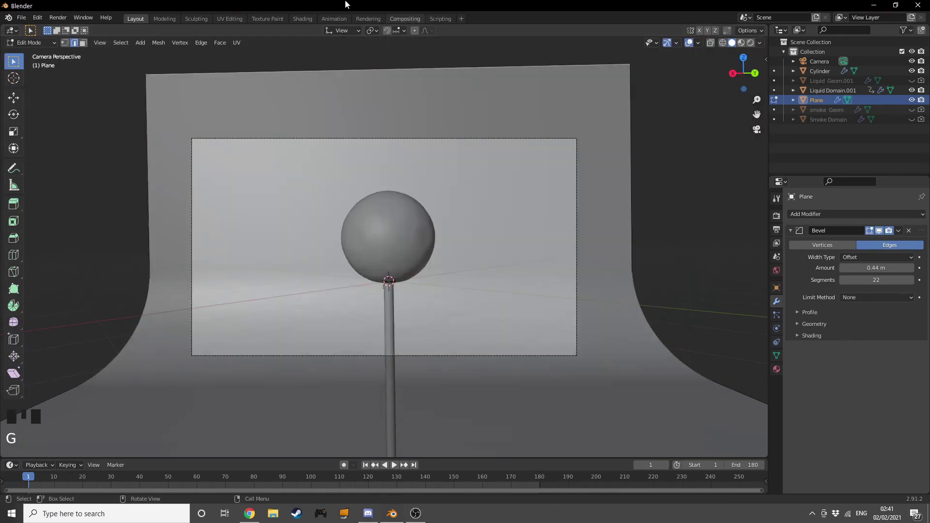
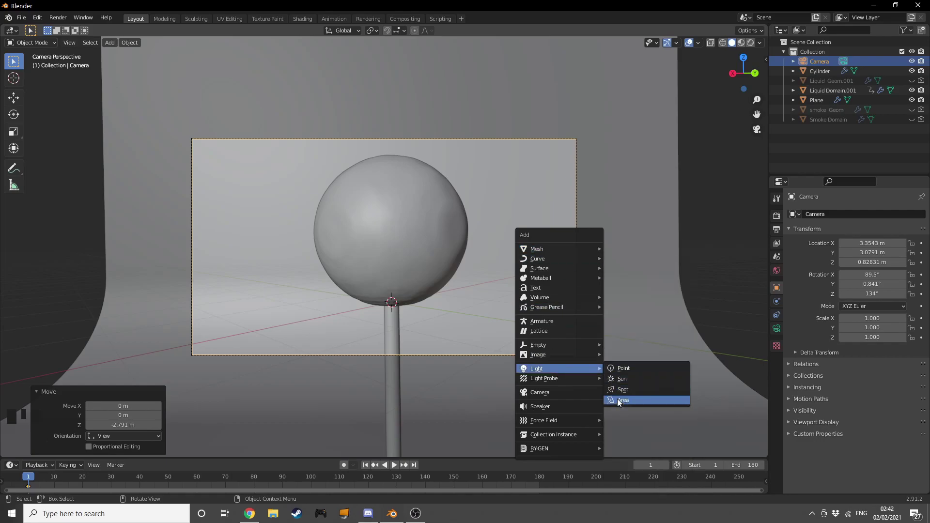
# Step: Place an 800 W disk area light overhead, lifted above the sculpture and enlarged
pyautogui.press('g')
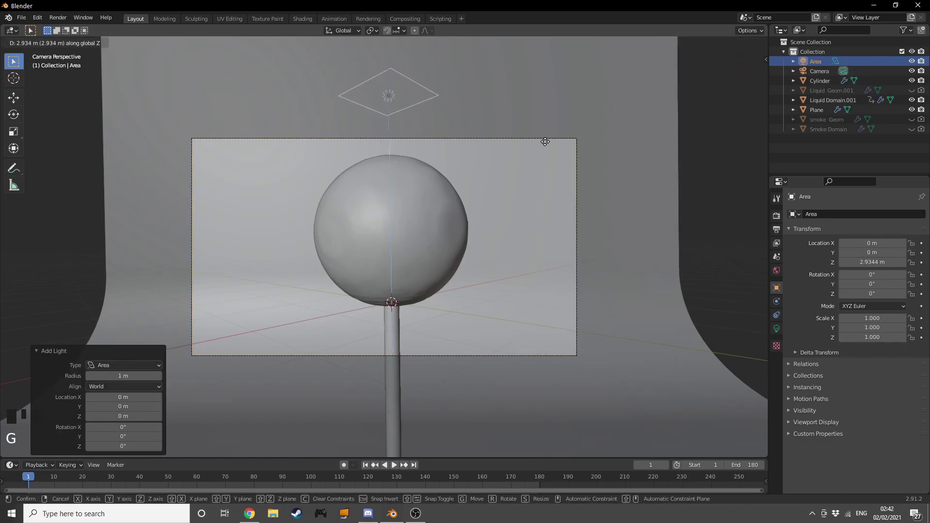
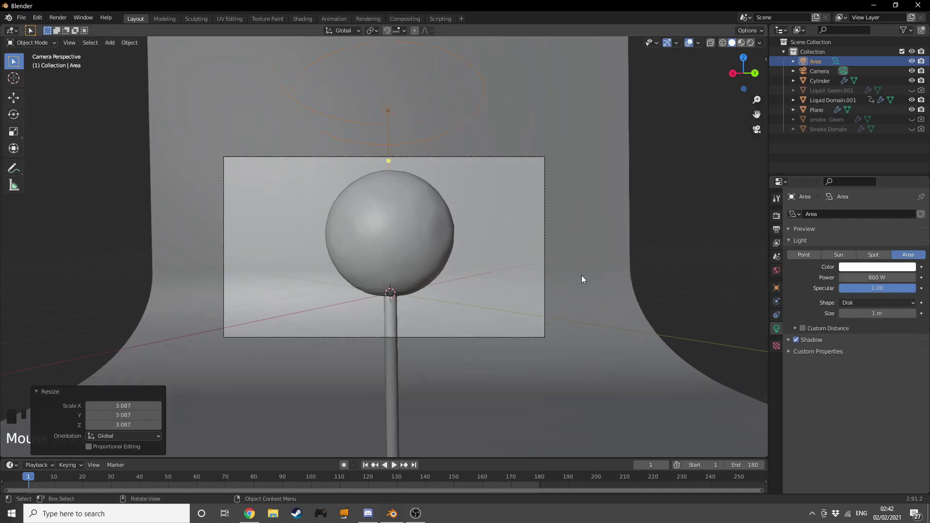
pyautogui.moveTo(556, 288); pyautogui.dragTo(533, 303)
pyautogui.middleClick(531, 300)
pyautogui.press('g')
pyautogui.moveTo(520, 480); pyautogui.dragTo(474, 378)
pyautogui.press('g')
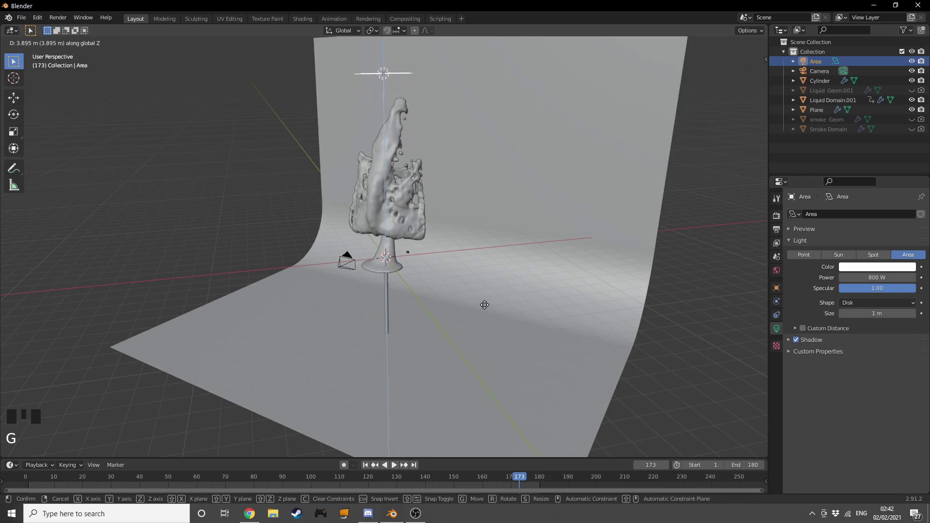
pyautogui.press('s')
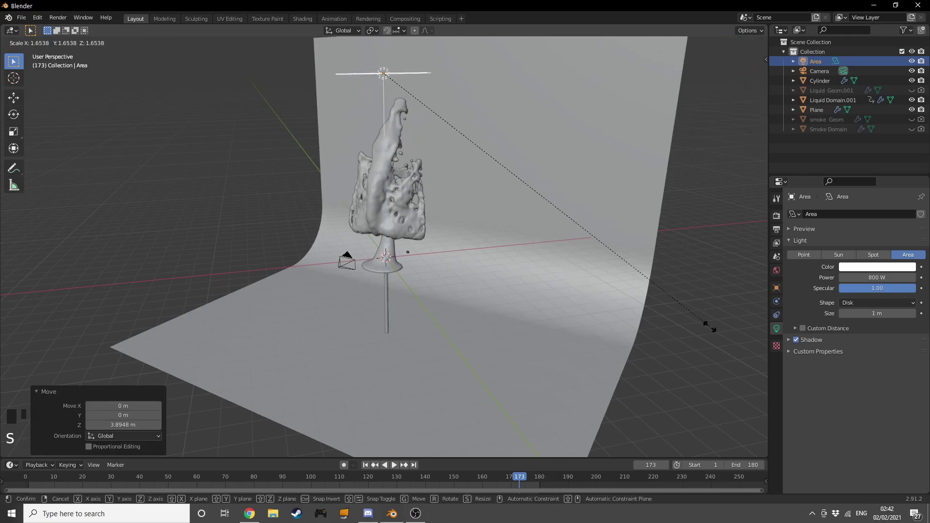
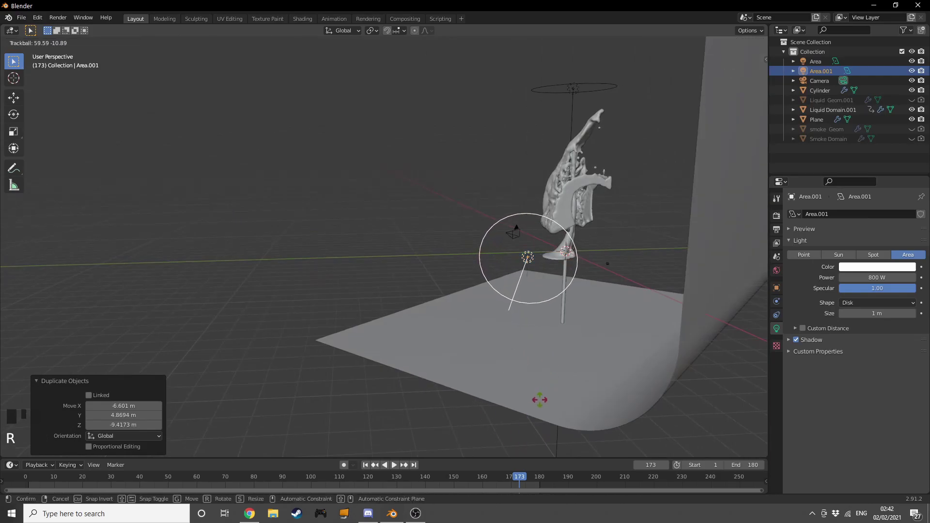
# Step: Duplicate the light as Area.001, place it beside the stand and rotate it toward the liquid
pyautogui.moveTo(562, 424); pyautogui.dragTo(584, 402)
pyautogui.press('g')
pyautogui.moveTo(628, 421); pyautogui.dragTo(645, 415)
pyautogui.press('r')
pyautogui.moveTo(497, 411); pyautogui.dragTo(640, 406)
pyautogui.press('KP_0')
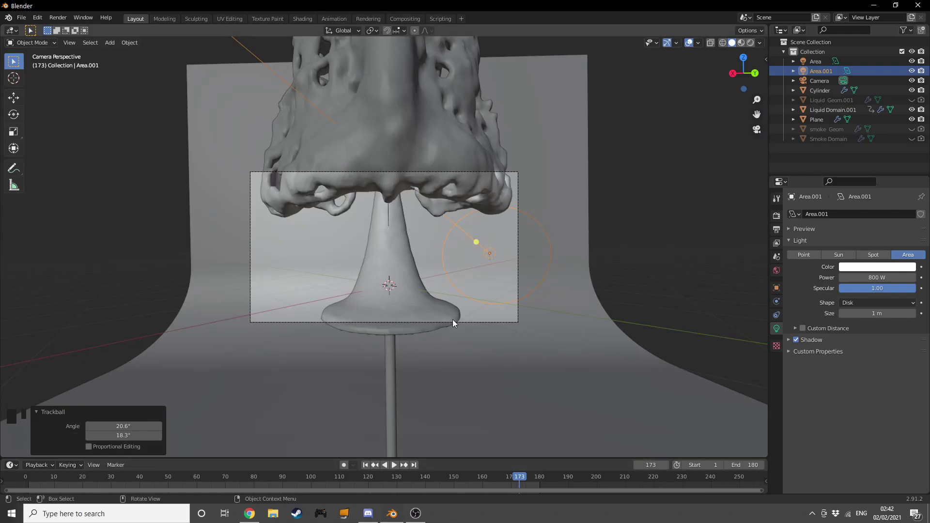
pyautogui.click(456, 322)
pyautogui.click(491, 321)
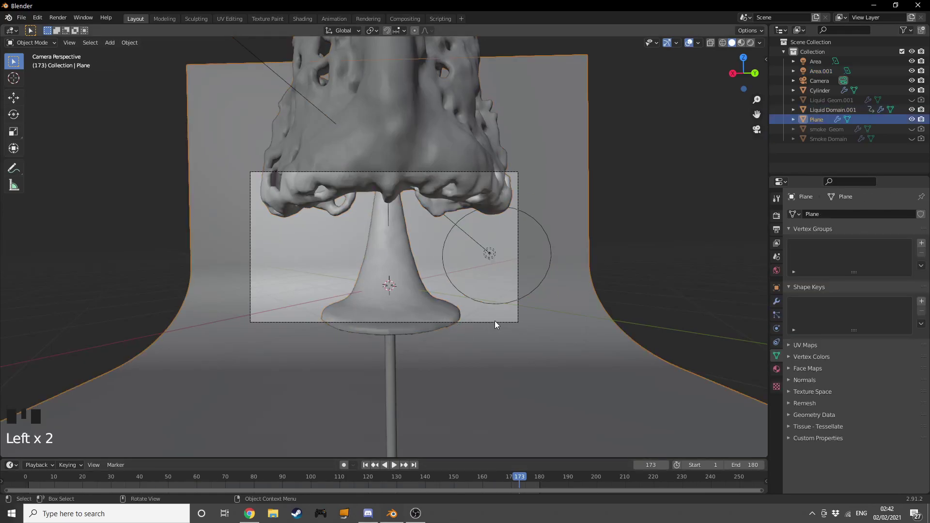
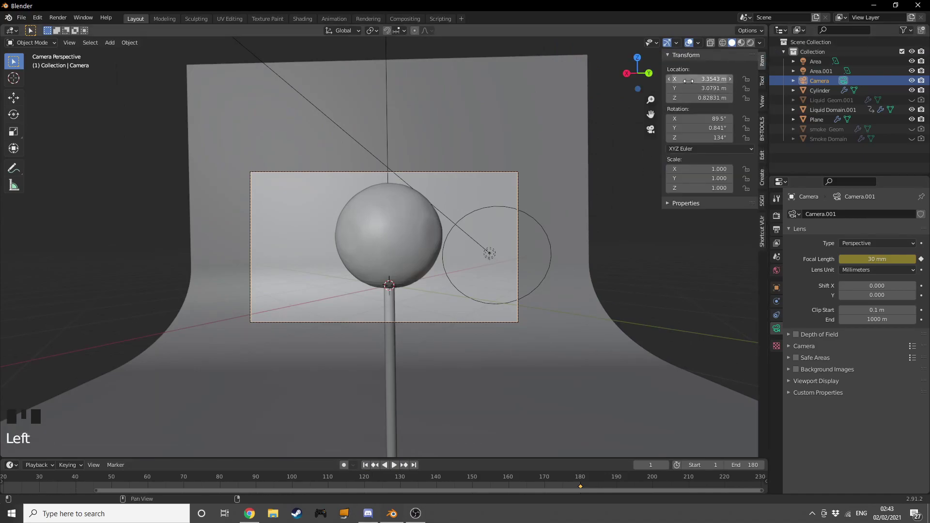
# Step: Keyframe the camera's location and focal length at frame 1, then jump to frame 180
pyautogui.press('i')
pyautogui.press('i')
pyautogui.press('n')
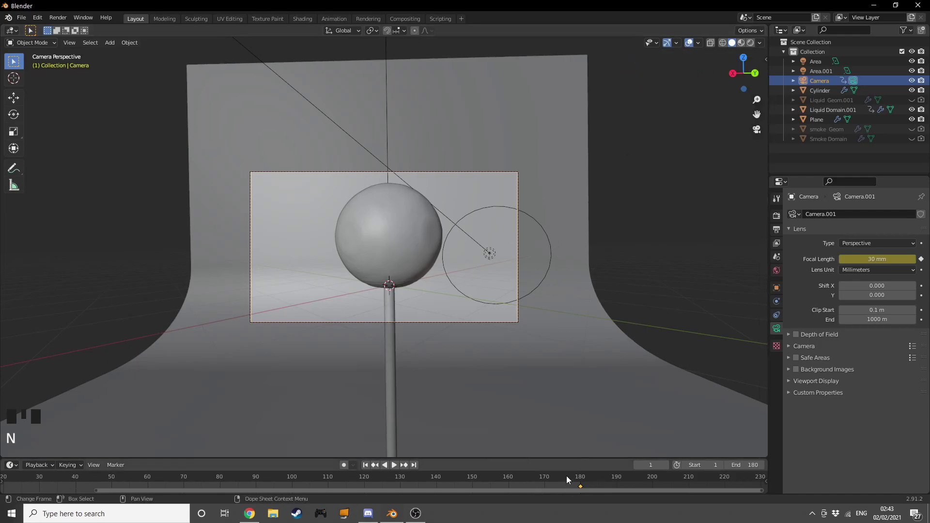
pyautogui.moveTo(418, 470); pyautogui.dragTo(576, 240)
# Step: At frame 180 set 50 mm, tilt and pull the camera back, and keyframe it
pyautogui.press('g')
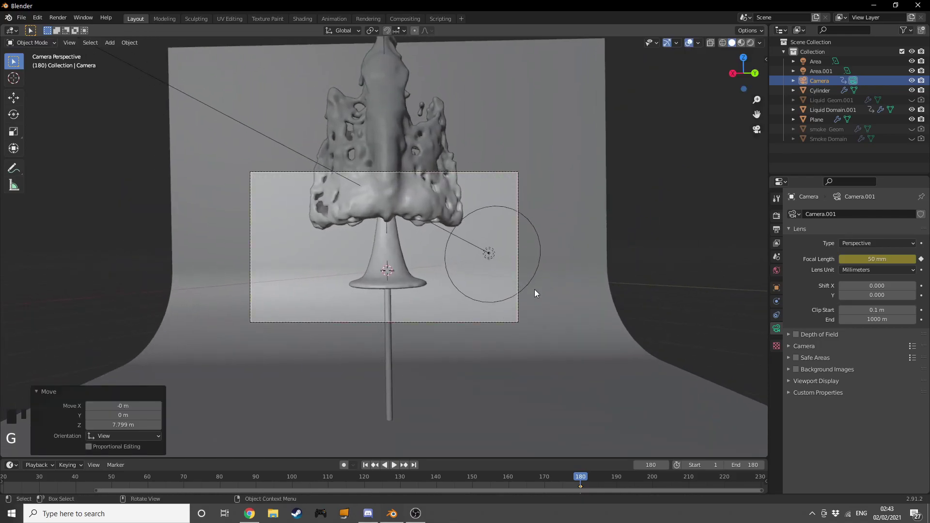
pyautogui.press('r')
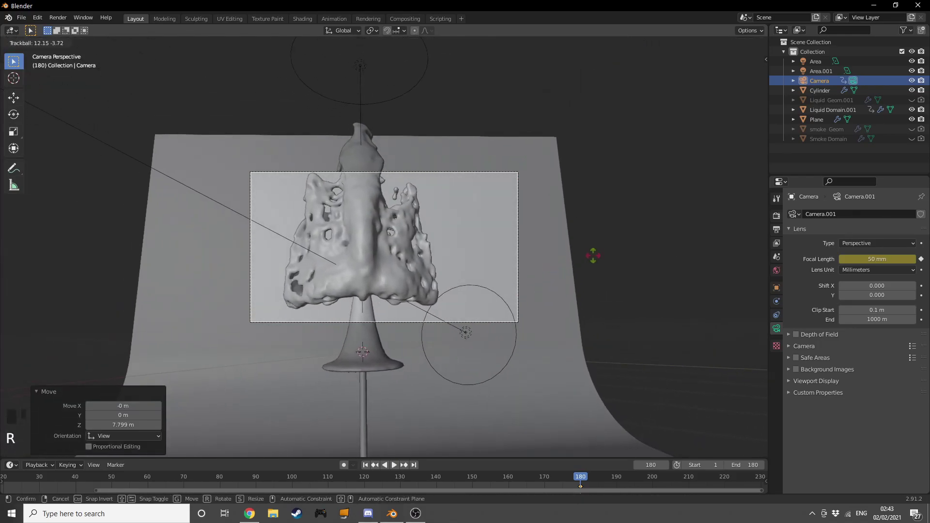
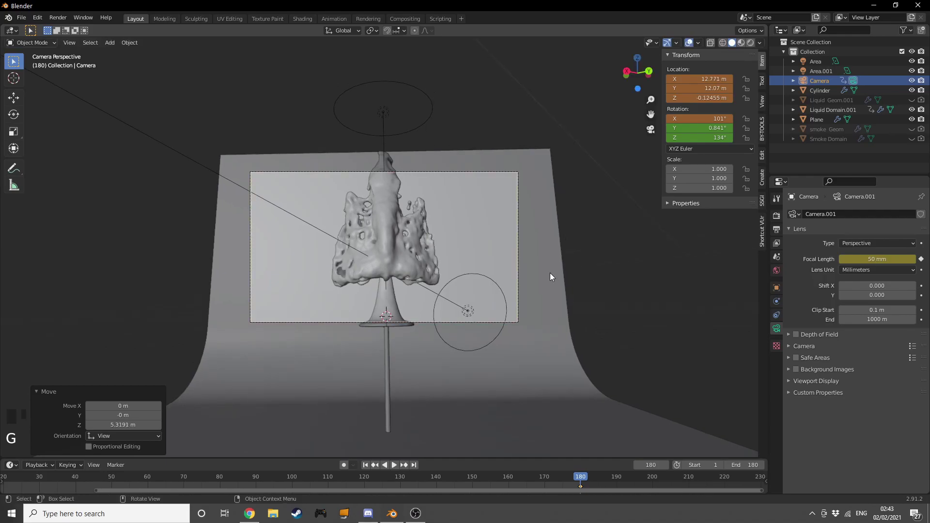
pyautogui.press('g')
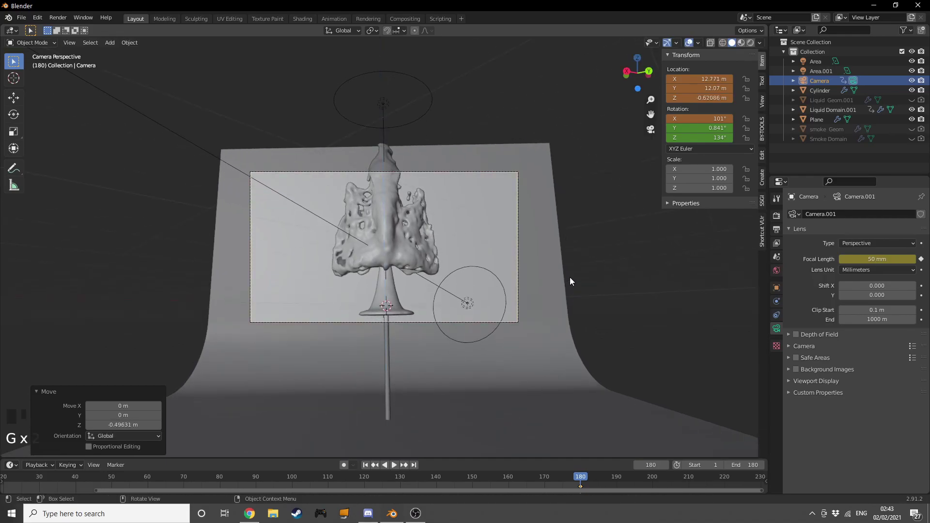
pyautogui.press('g')
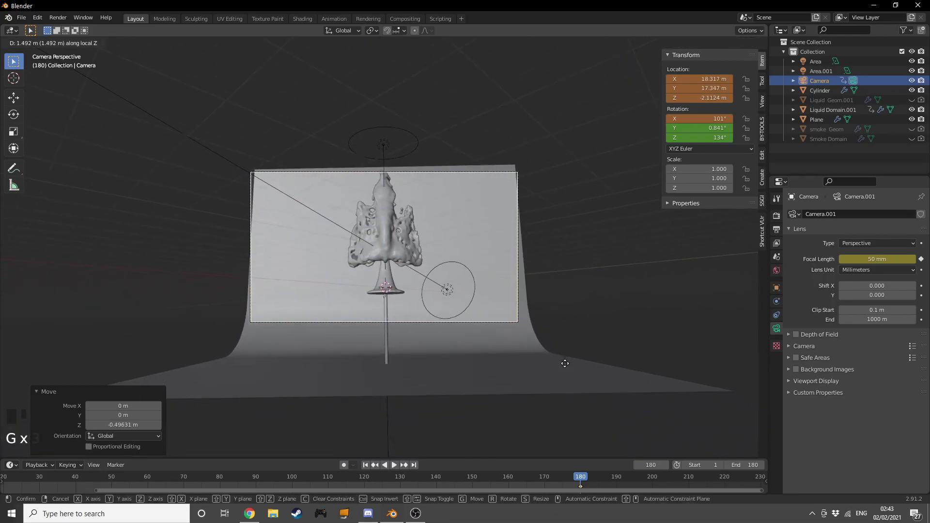
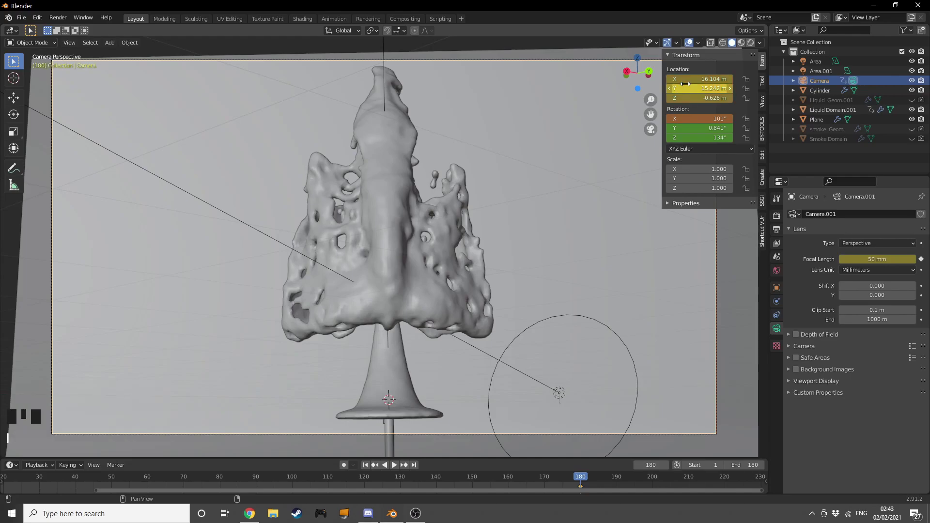
pyautogui.press('i')
pyautogui.press('n')
# Step: Return to an early frame and play back the camera pull-back animation
pyautogui.moveTo(368, 465); pyautogui.dragTo(77, 483)
pyautogui.press('space')
pyautogui.scroll(-3)
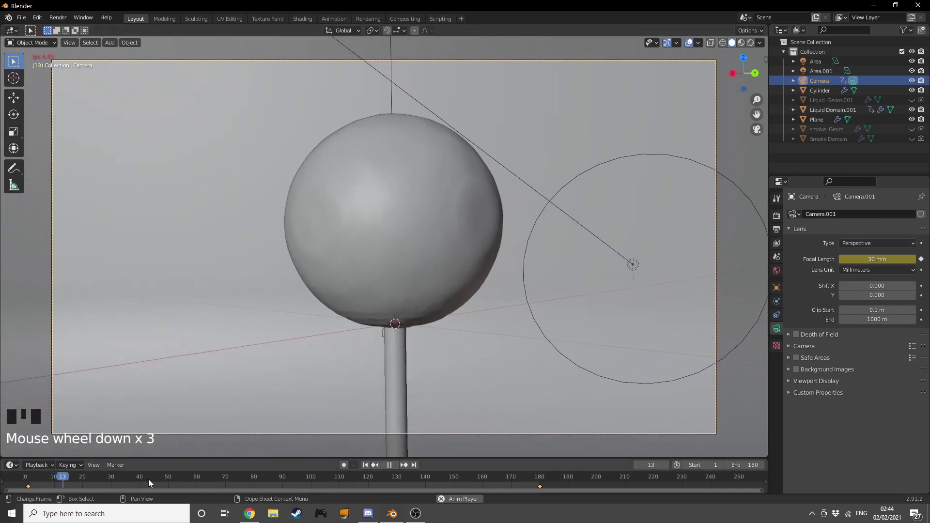